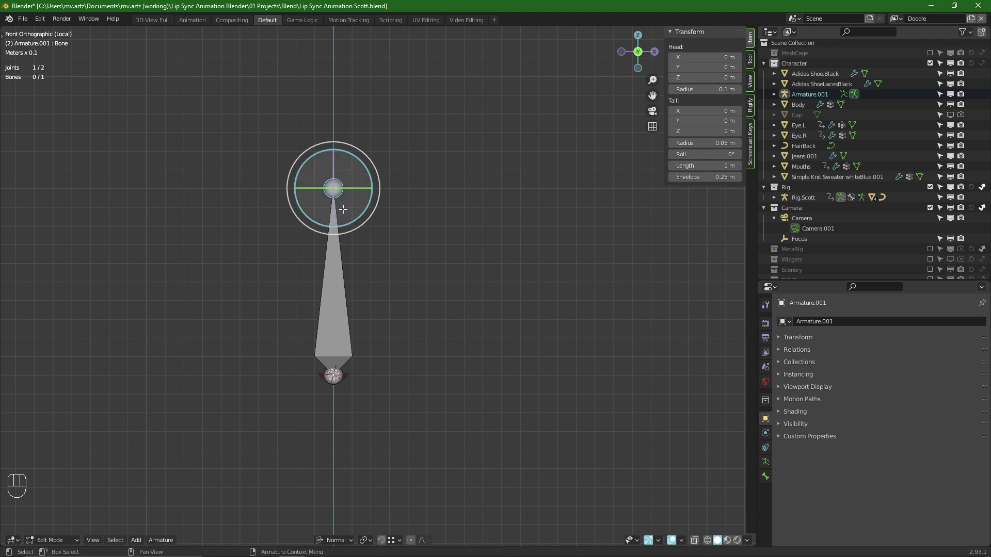
Step: Scale the new bone down to mouth size and lengthen it just above the lips
key(ctrl+space)
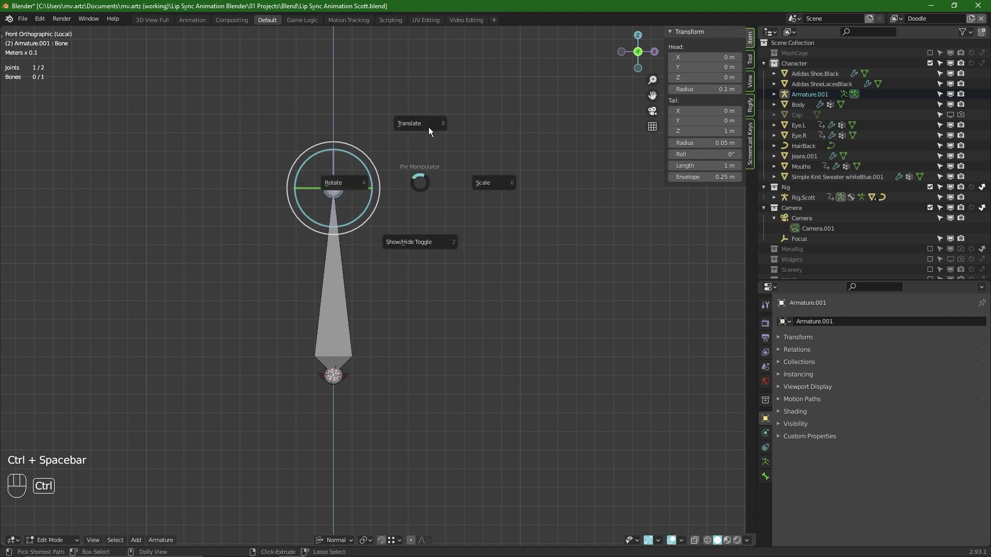
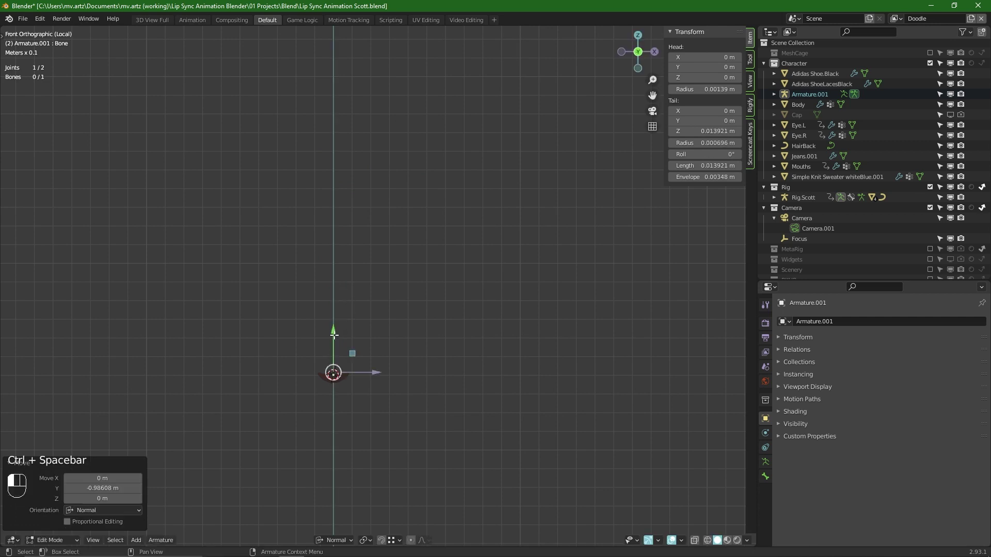
key(KP_1)
key(a)
key(KP_1)
key(alt+a)
key(g)
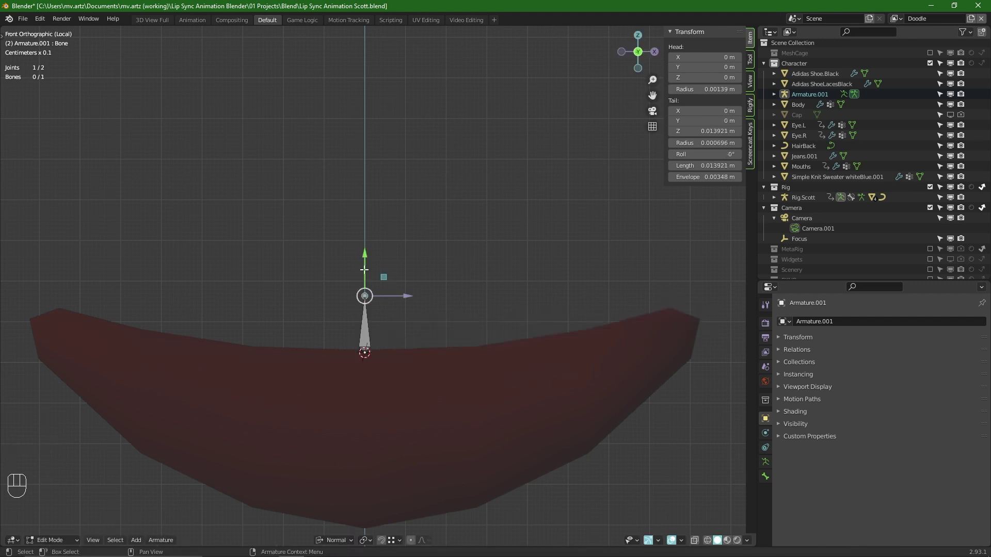
click(655, 94)
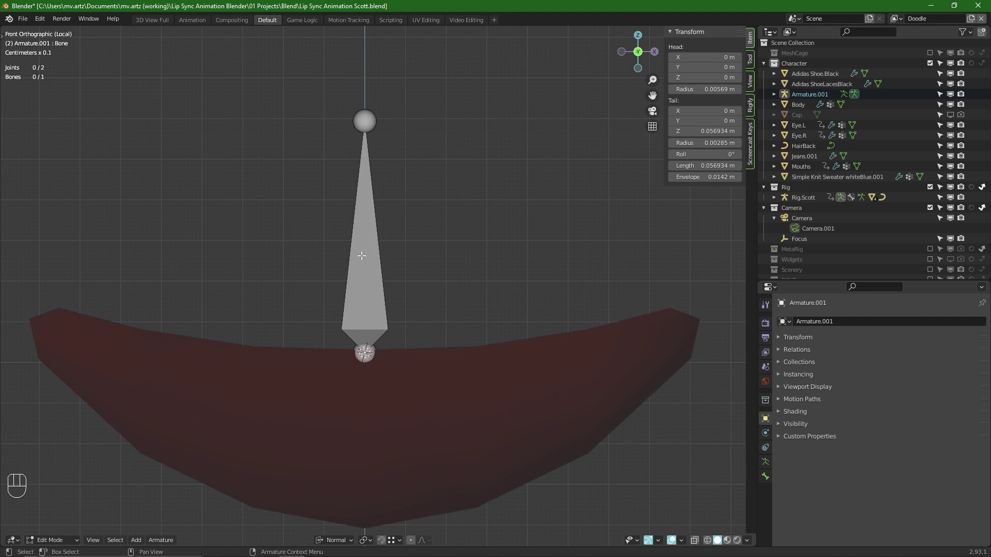
Step: Subdivide and extrude the bone into a three-bone connected chain
click(378, 267)
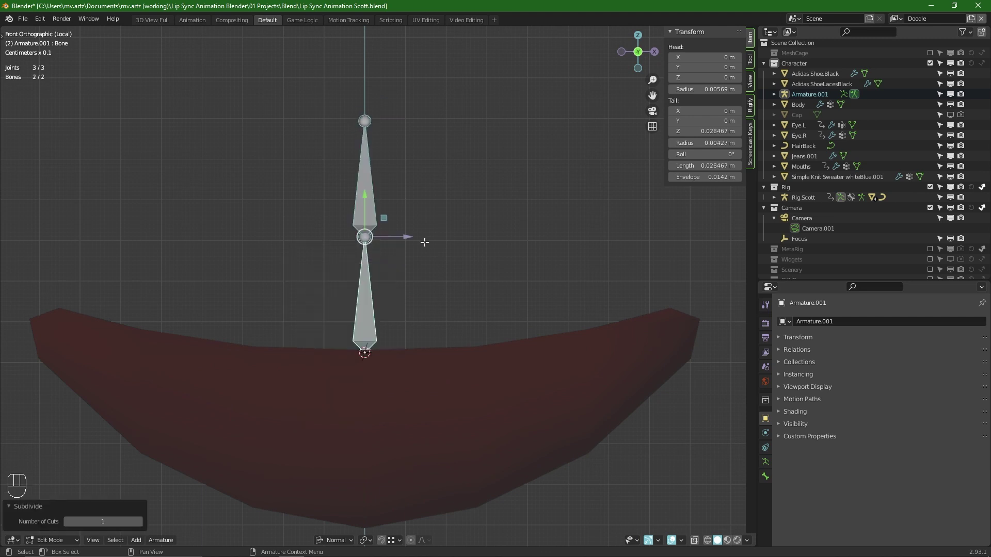
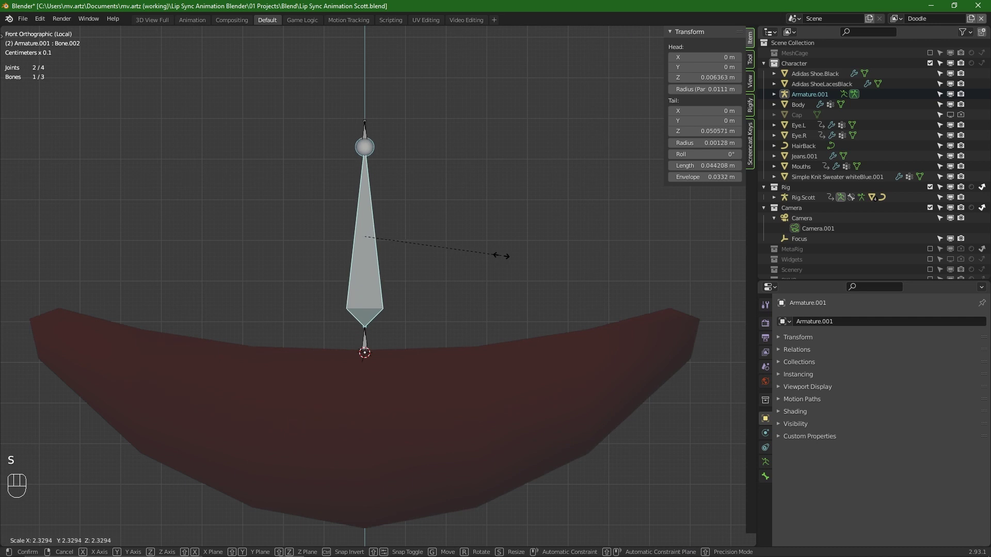
key(a)
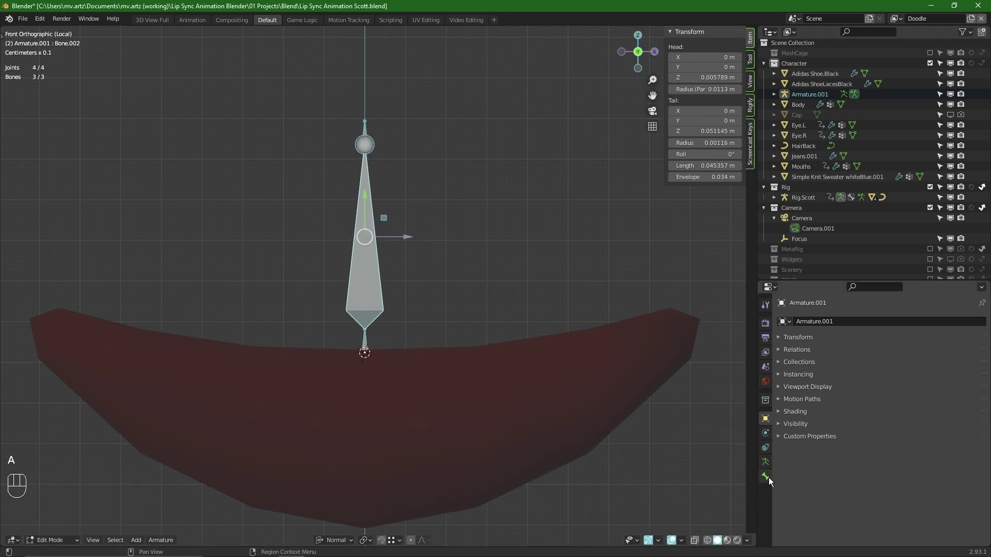
Step: Display the armature as B-Bones, shrink their display size and reach the bone's Bendy Bones settings
click(769, 463)
drag(889, 440, 894, 476)
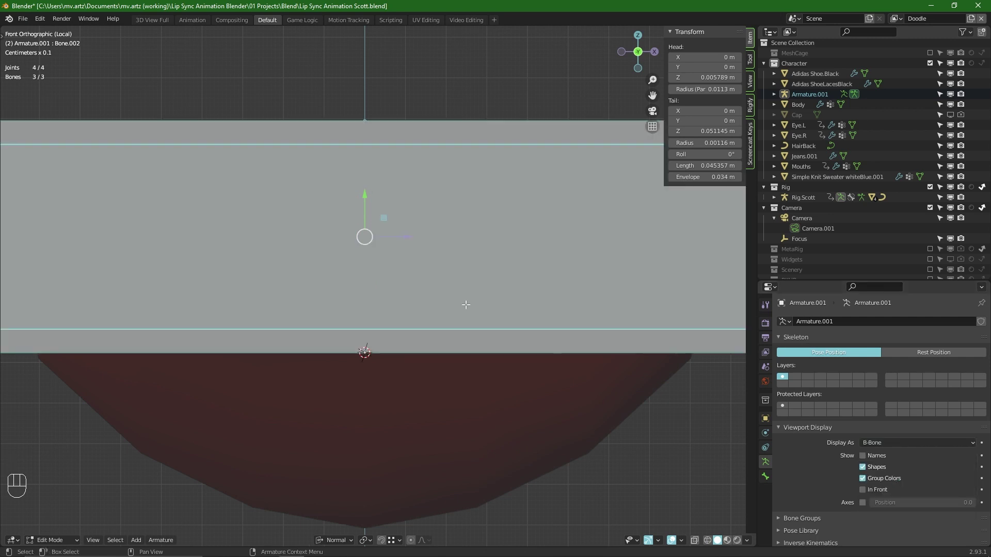
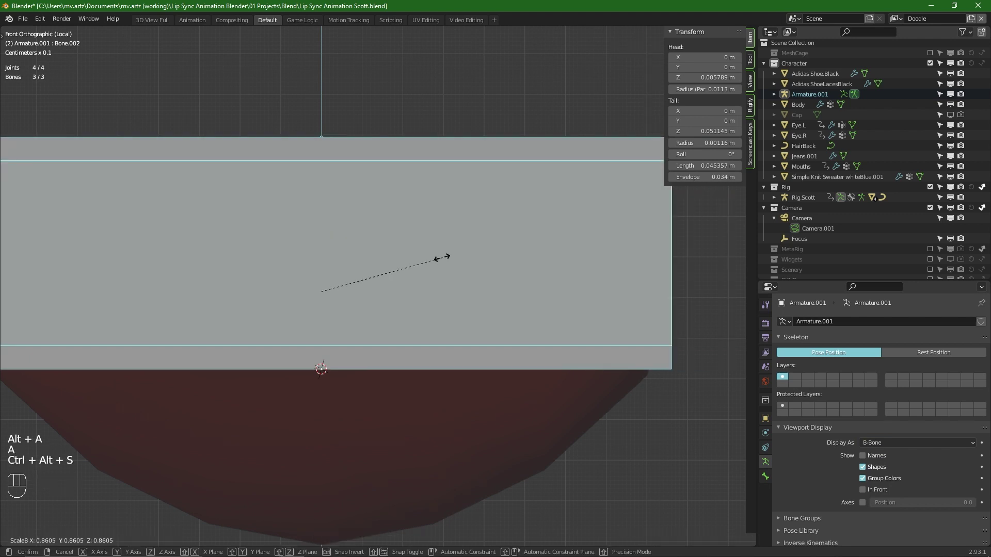
key(ctrl+alt+s)
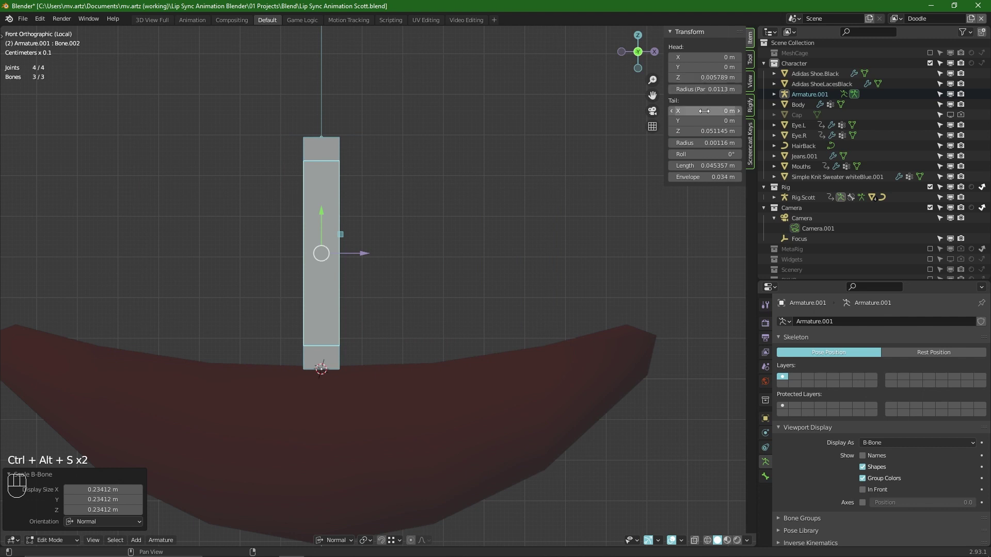
click(768, 482)
click(809, 349)
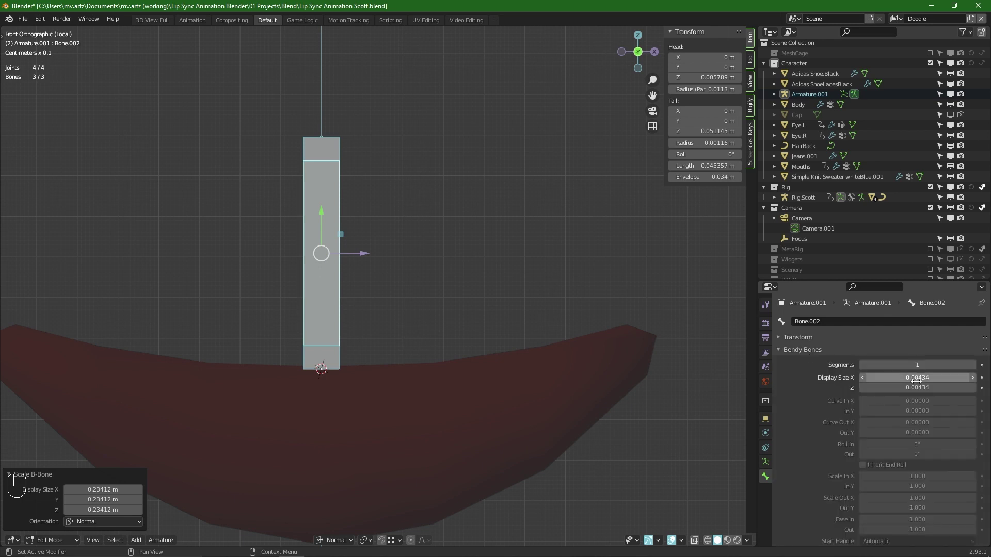
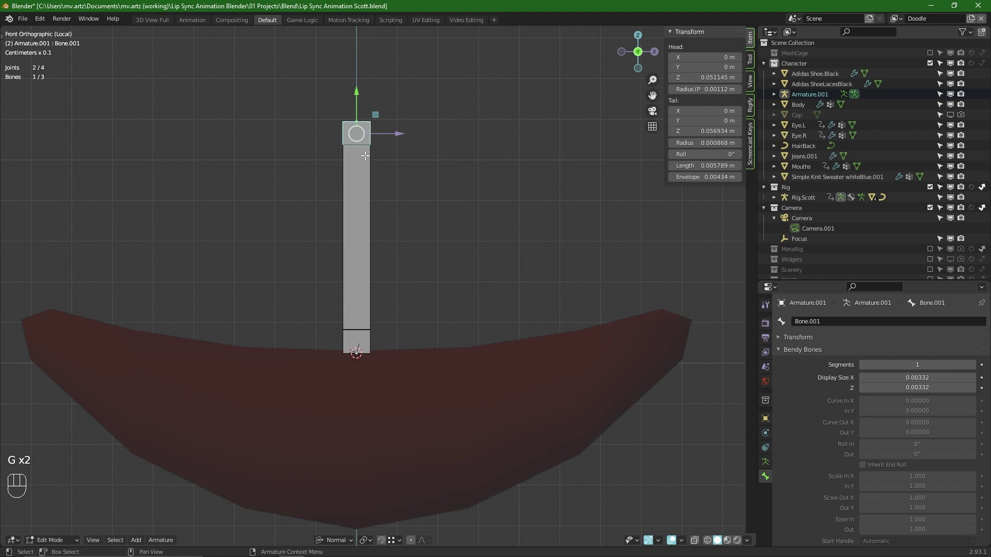
Step: Enter Pose Mode and test-grab the top, bottom and middle mouth bones in turn
key(alt+p)
key(alt+a)
key(g)
key(Tab)
click(361, 130)
key(g)
click(359, 344)
key(g)
click(363, 121)
key(g)
click(360, 200)
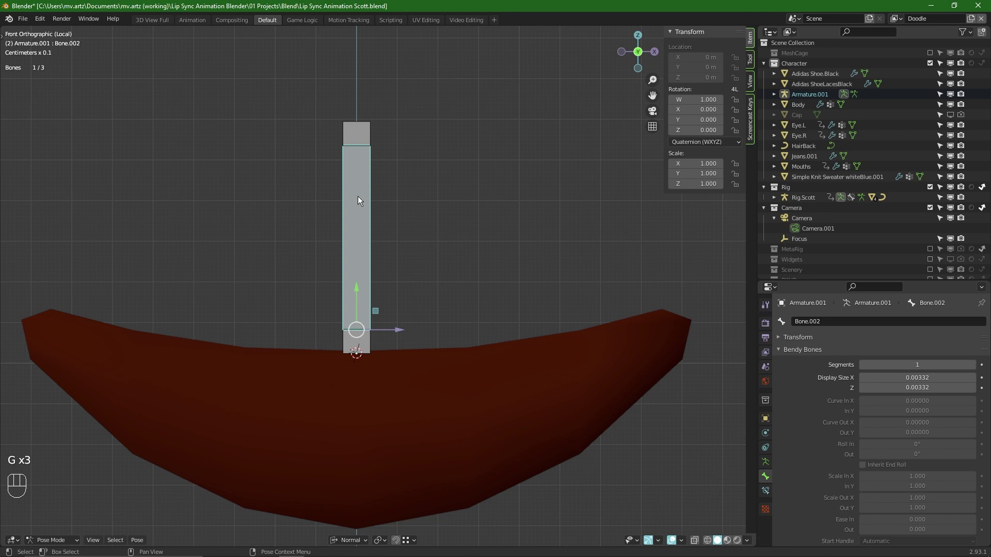
click(353, 136)
Step: Try adding a constraint to the long middle bone, then undo back to the straight chain
key(ctrl+shift+c)
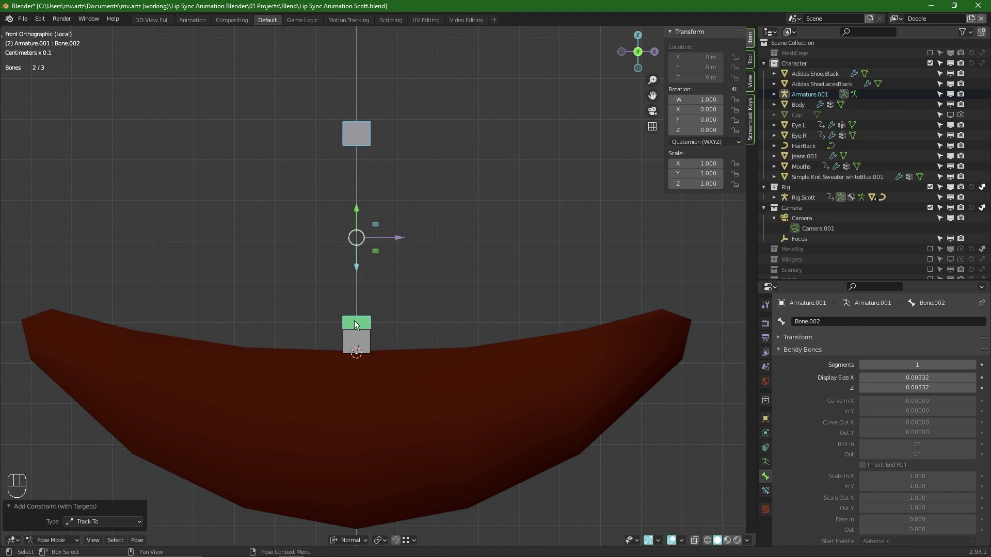
key(ctrl+z)
key(ctrl+shift+c)
key(alt+a)
click(367, 133)
key(g)
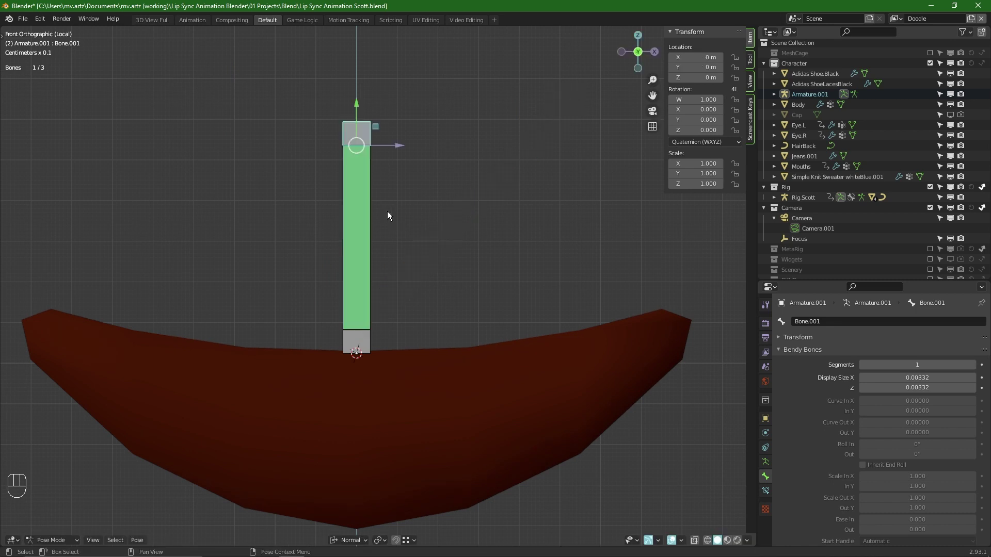
key(ctrl+z)
key(ctrl+z)
Step: Add a Stretch To constraint on Bone.002 targeting Armature.001, bone Bone.001
key(ctrl+z)
key(alt+a)
click(427, 185)
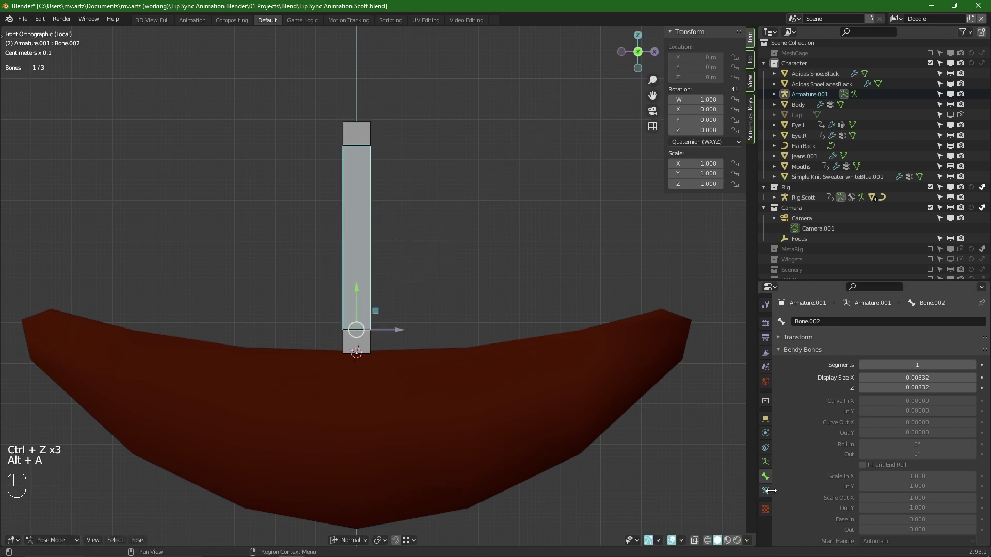
key(ctrl+z)
drag(879, 340, 880, 410)
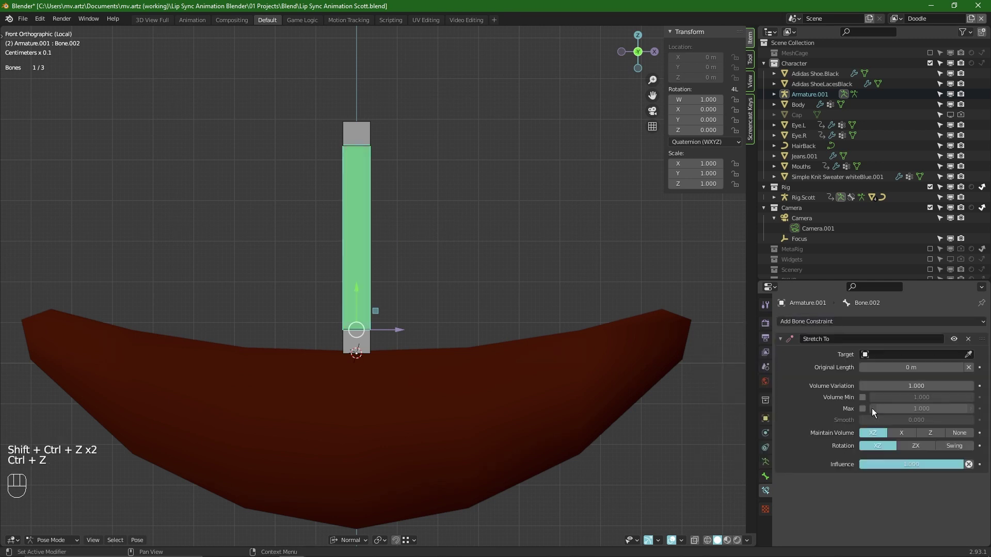
key(alt+a)
key(g)
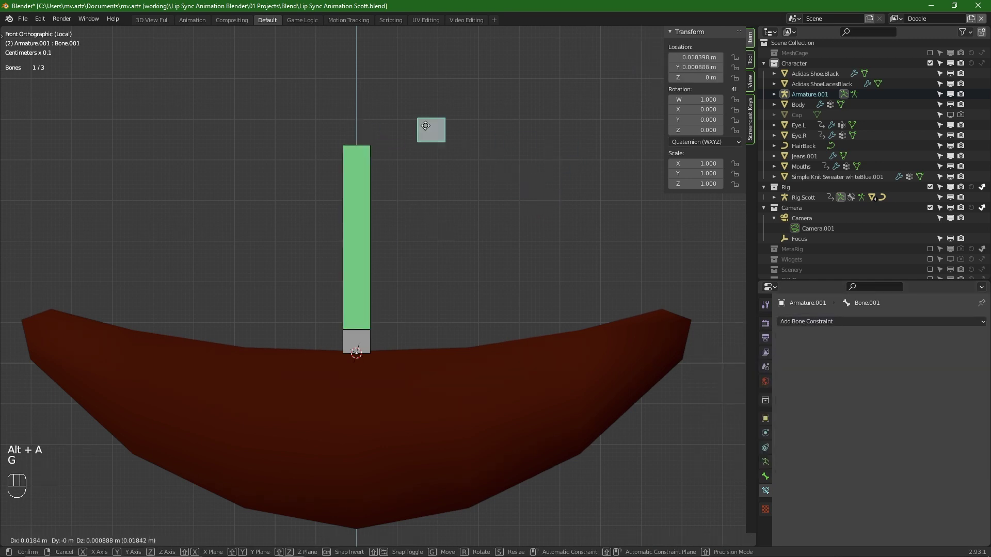
click(379, 183)
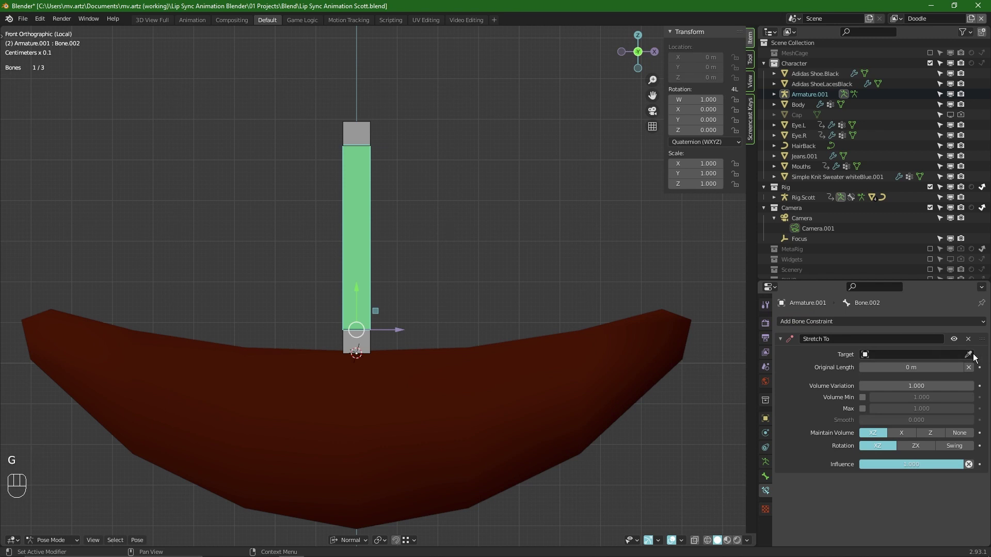
click(974, 354)
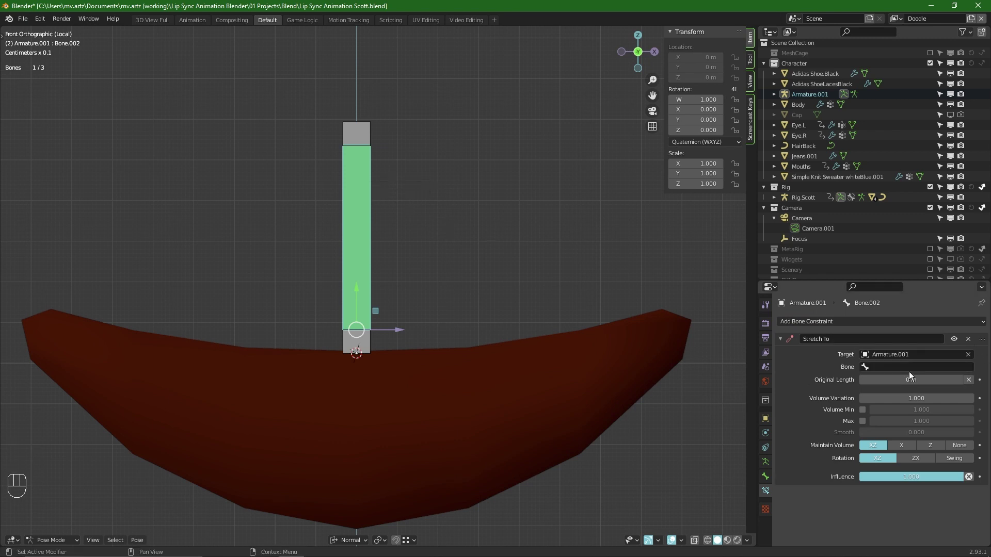
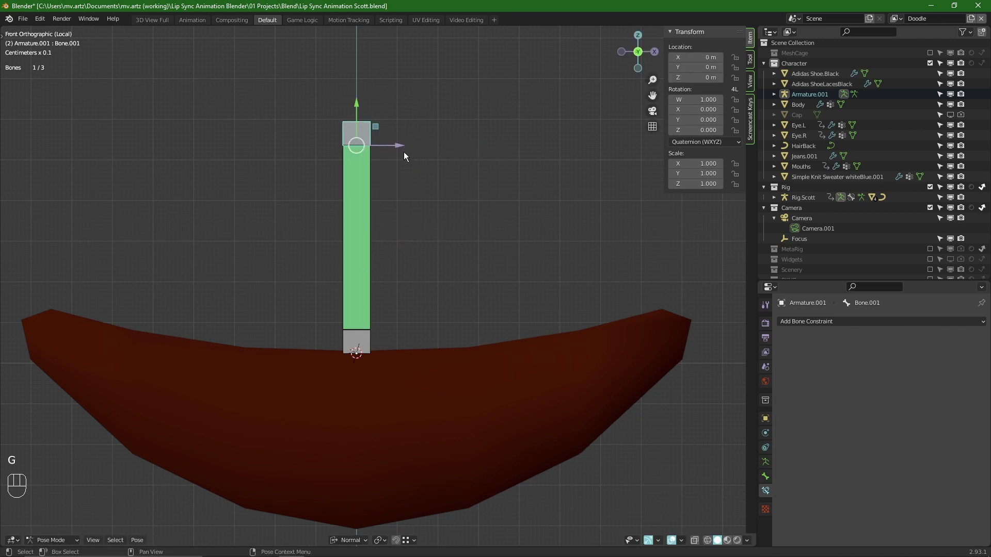
click(368, 180)
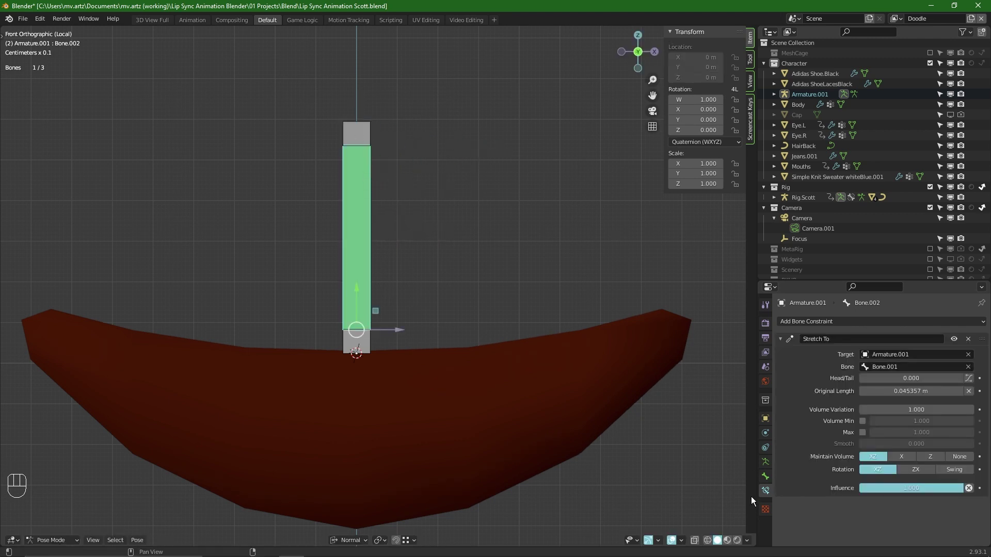
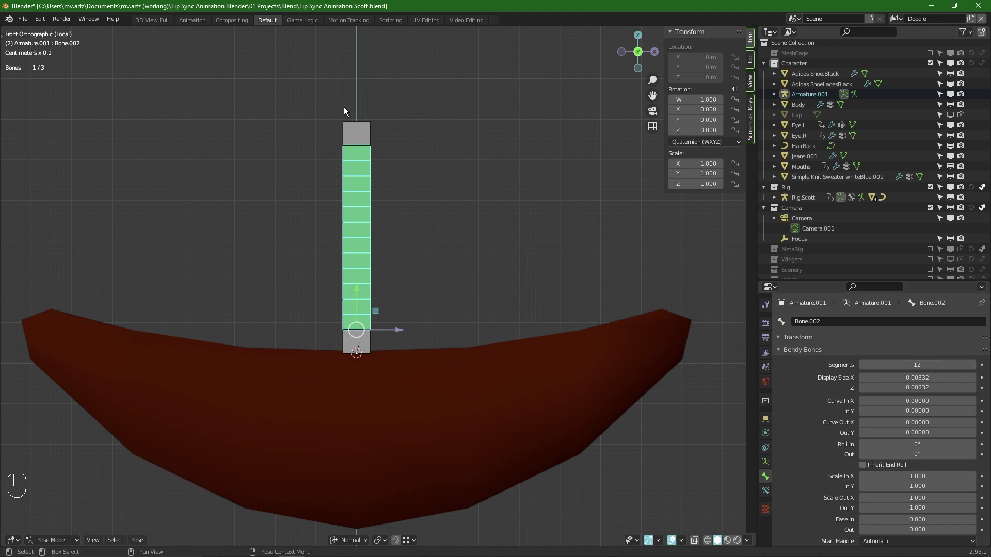
key(g)
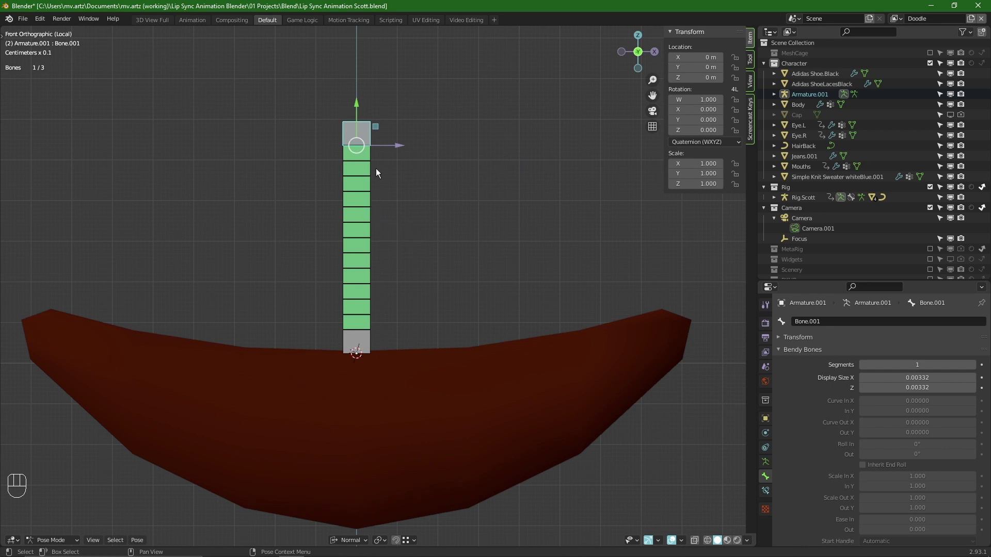
key(r)
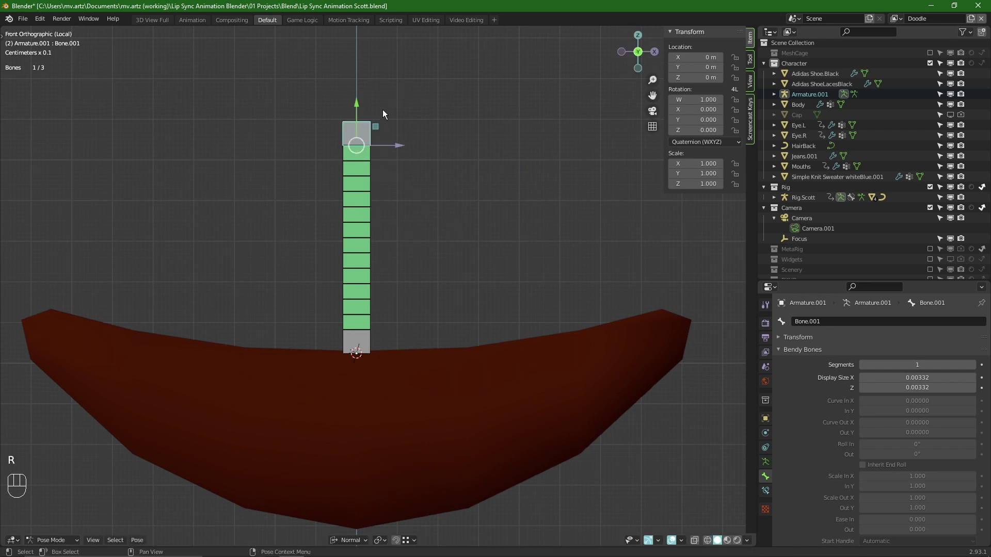
key(r)
key(g)
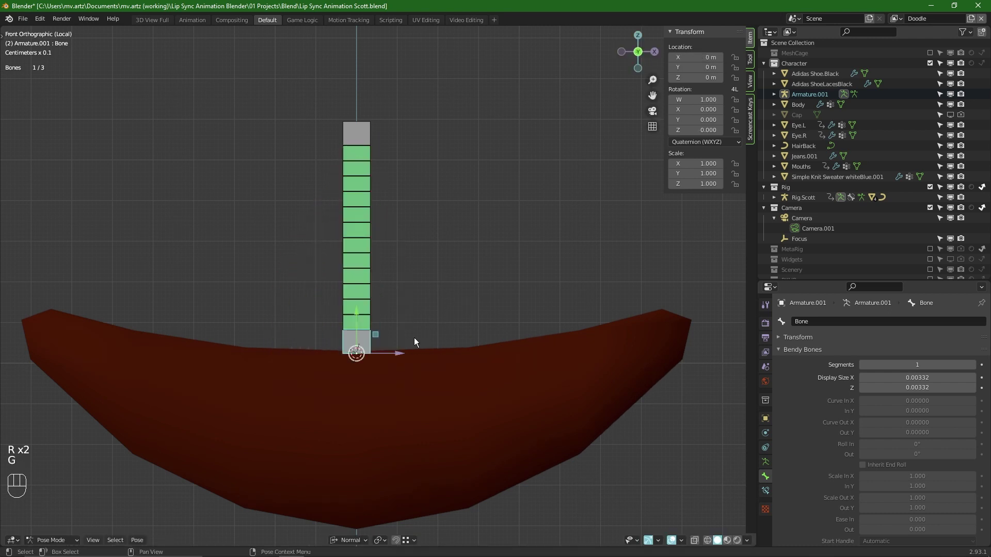
Step: Select Bone.002 and set its bendy-bone Start Handle to Absolute, reaching the End Handle choices
key(alt+a)
click(352, 341)
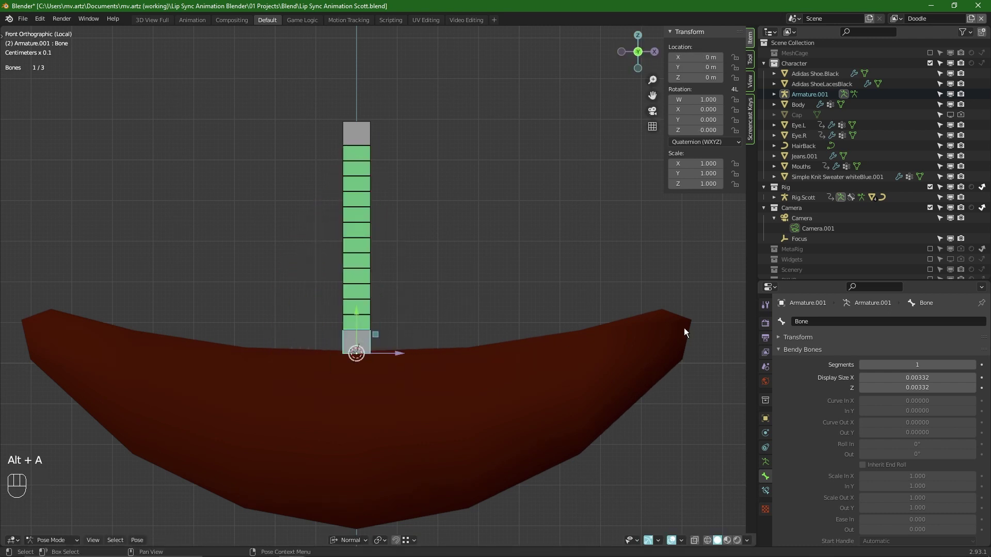
click(362, 179)
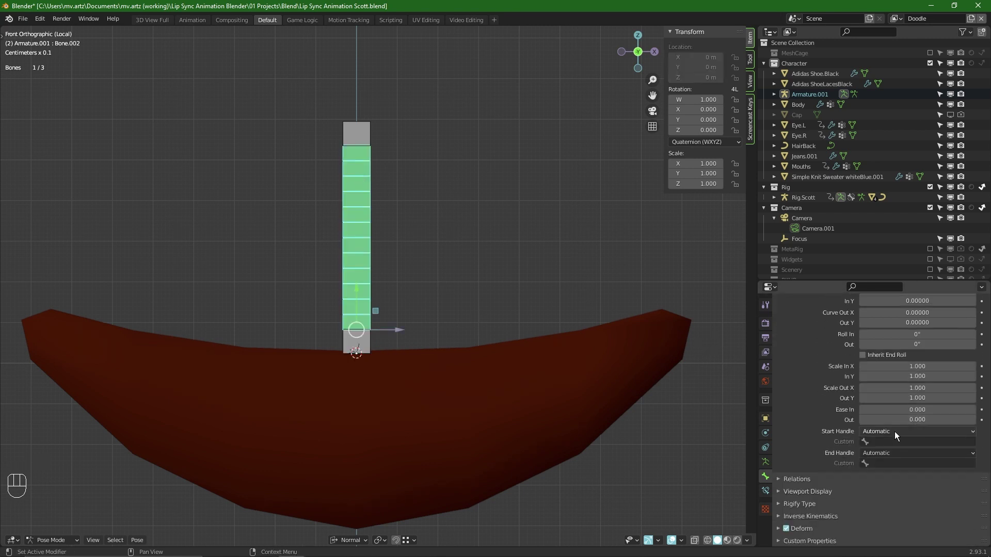
drag(897, 435, 894, 457)
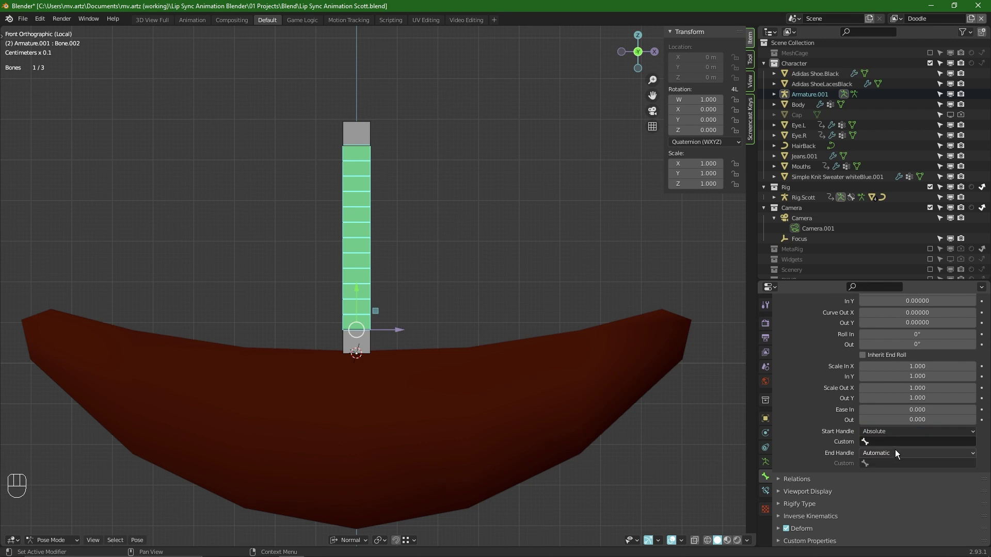
drag(897, 455, 897, 474)
Step: Set the middle bone's end handle type and begin renaming the top bone to End
click(461, 167)
key(alt+a)
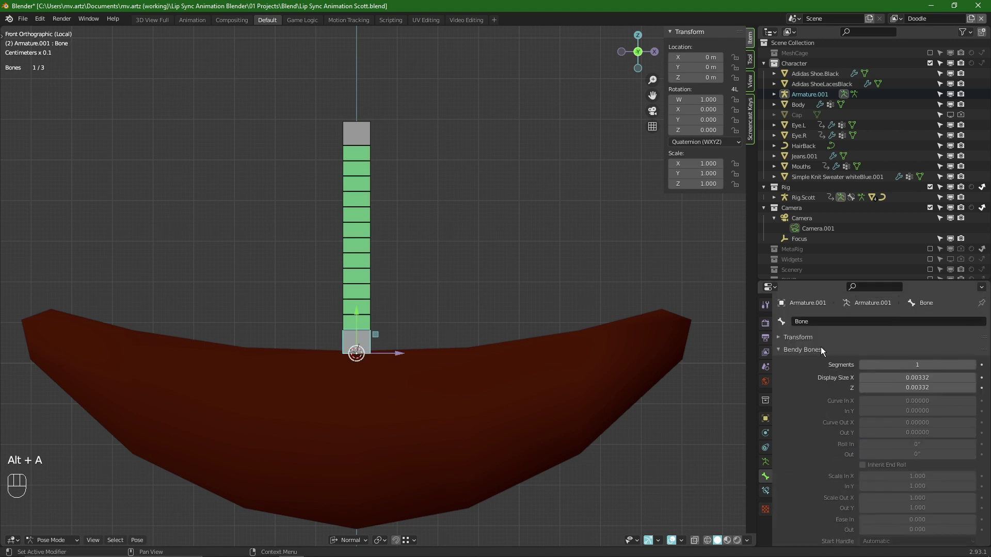
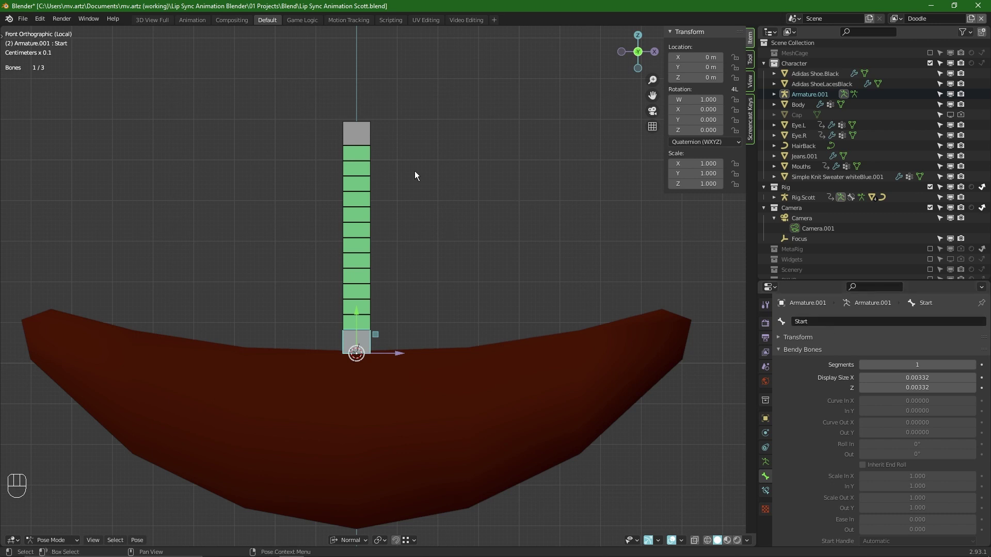
click(361, 123)
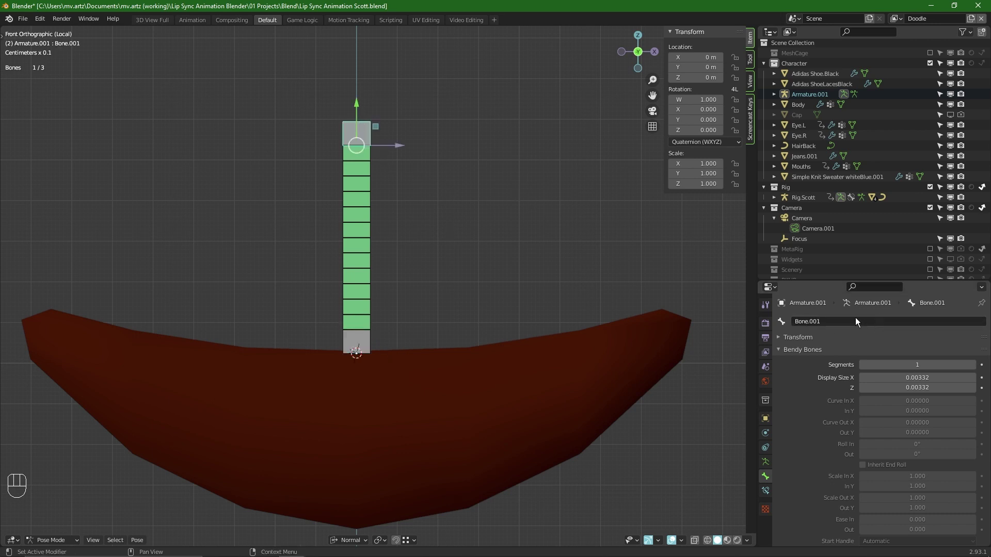
click(847, 329)
drag(842, 323, 731, 302)
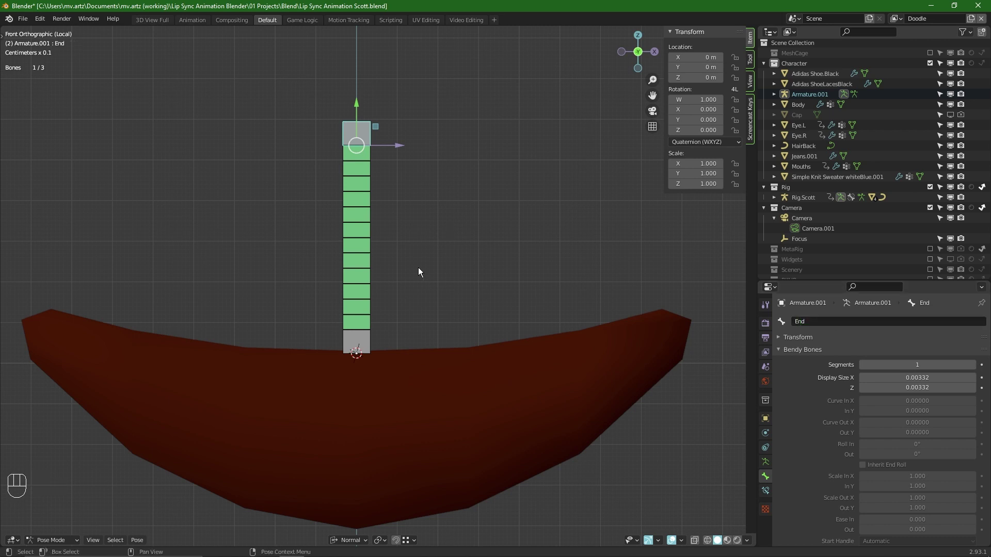
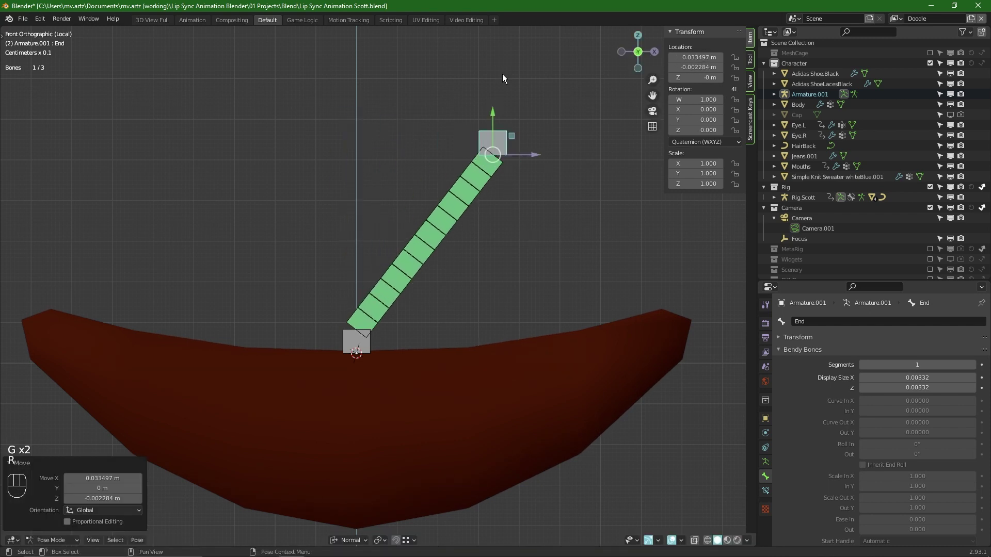
key(r)
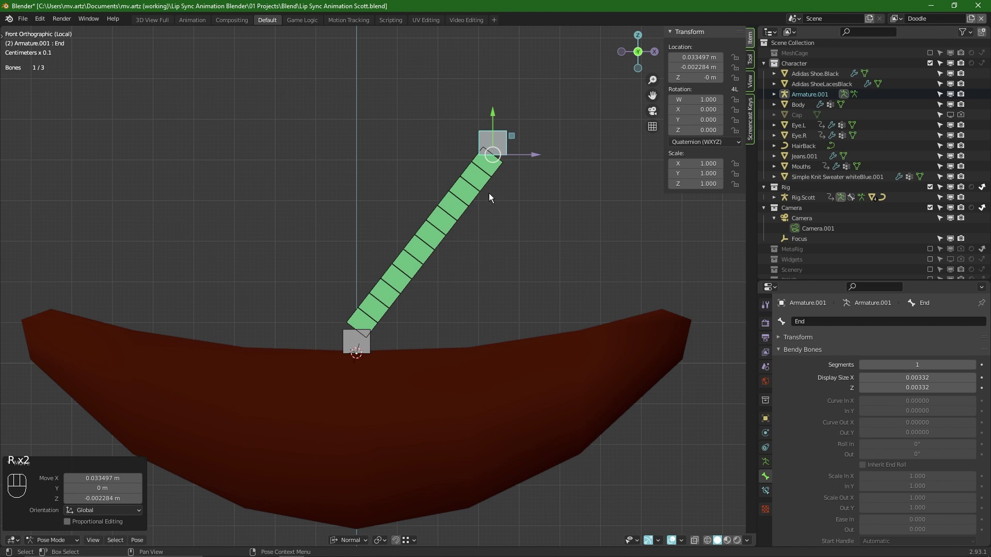
click(448, 191)
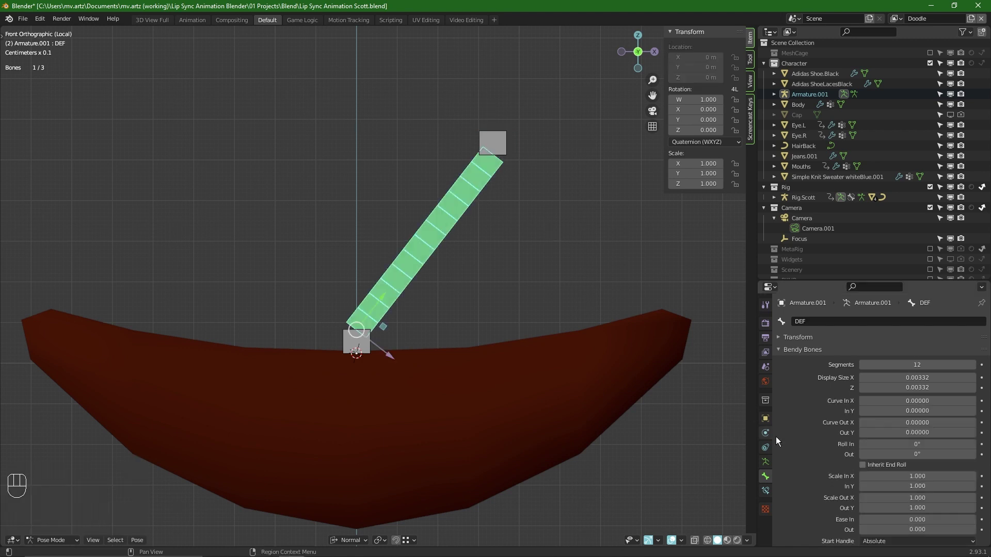
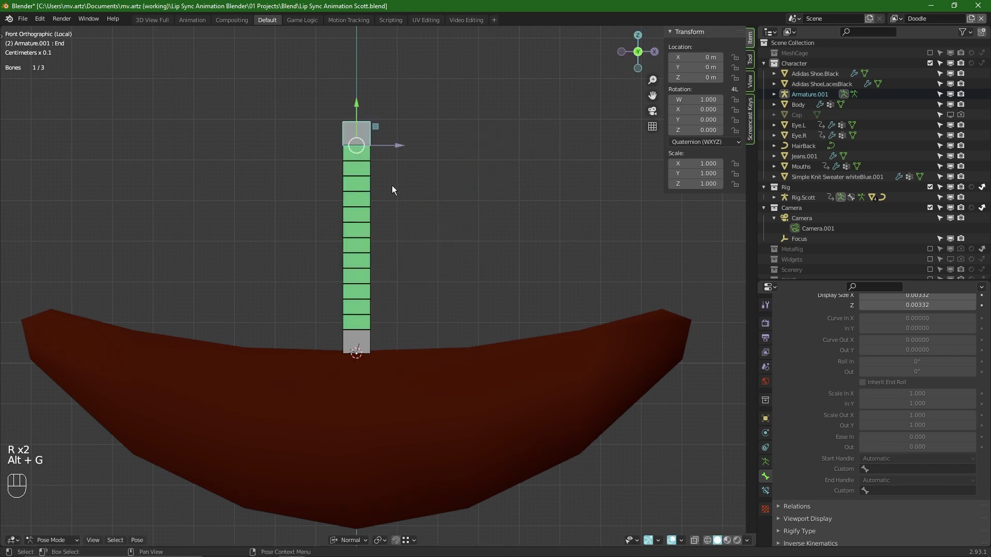
click(364, 333)
key(r)
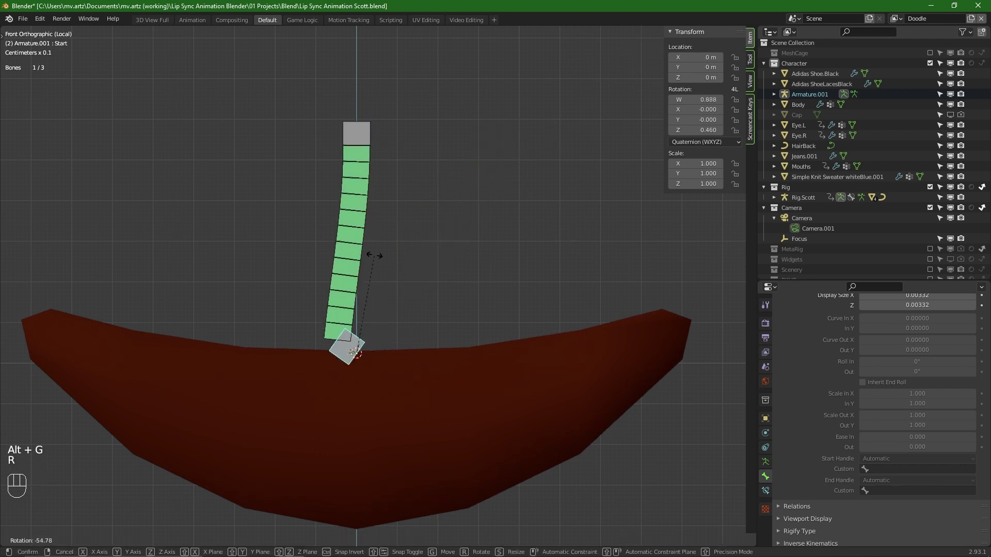
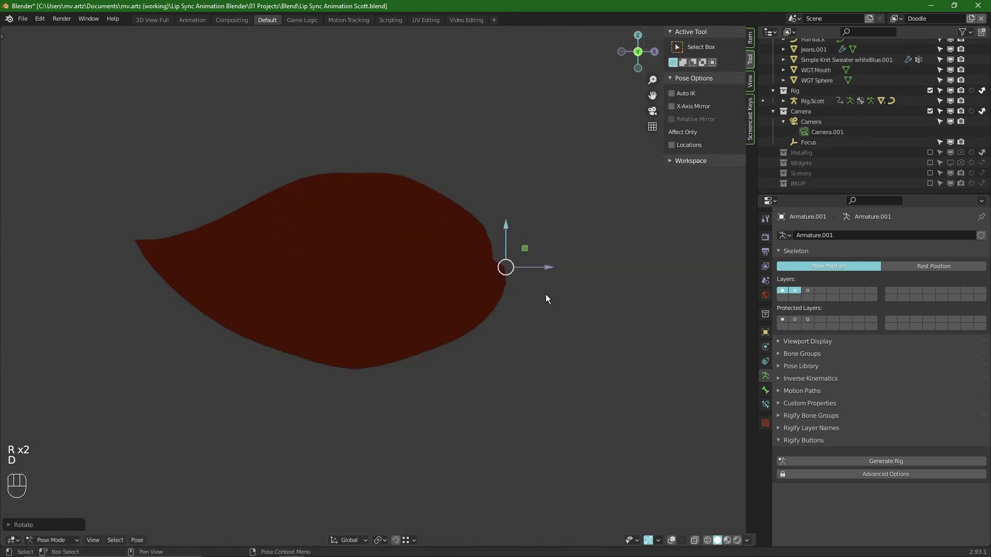
Step: Pose an upper-lip End bone and paste its pose flipped onto the other side, rounding the mouth into an oval
key(d)
click(135, 221)
key(g)
key(r)
key(alt+a)
key(c)
key(alt+a)
key(ctrl+c)
key(ctrl+shift+v)
Step: Leave posing and select the Mouth4Retopo2 mouth mesh as an object
key(d)
key(d)
key(d)
key(d)
key(d)
key(d)
click(797, 292)
key(alt+a)
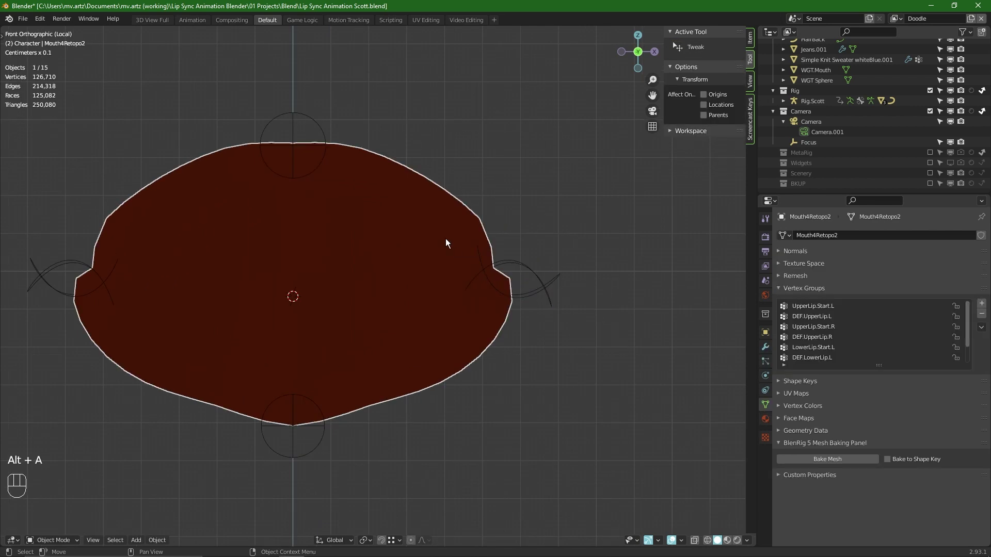
Step: Add a Smooth modifier to Mouth4Retopo2 and move it above Subdivision in the stack
click(766, 343)
drag(831, 236, 871, 376)
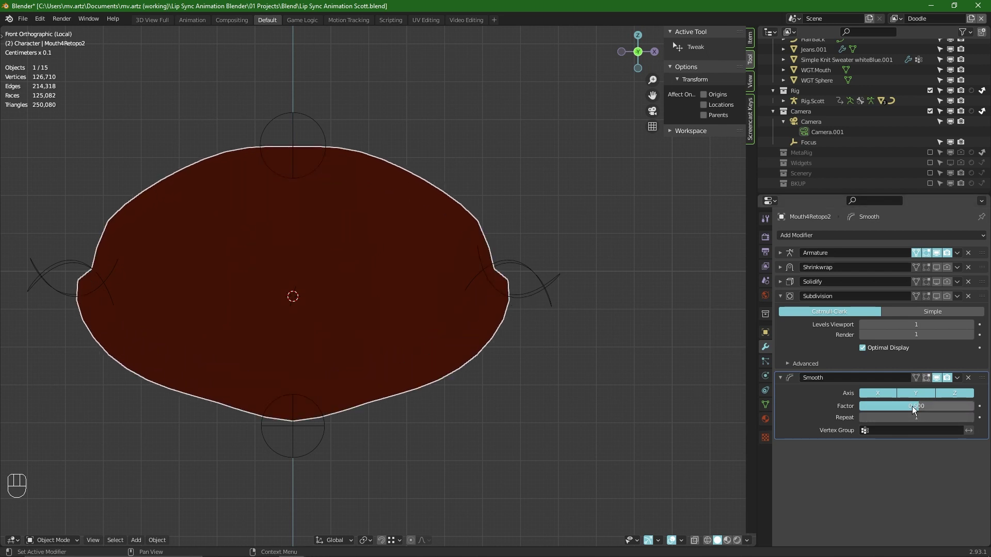
drag(984, 374, 982, 304)
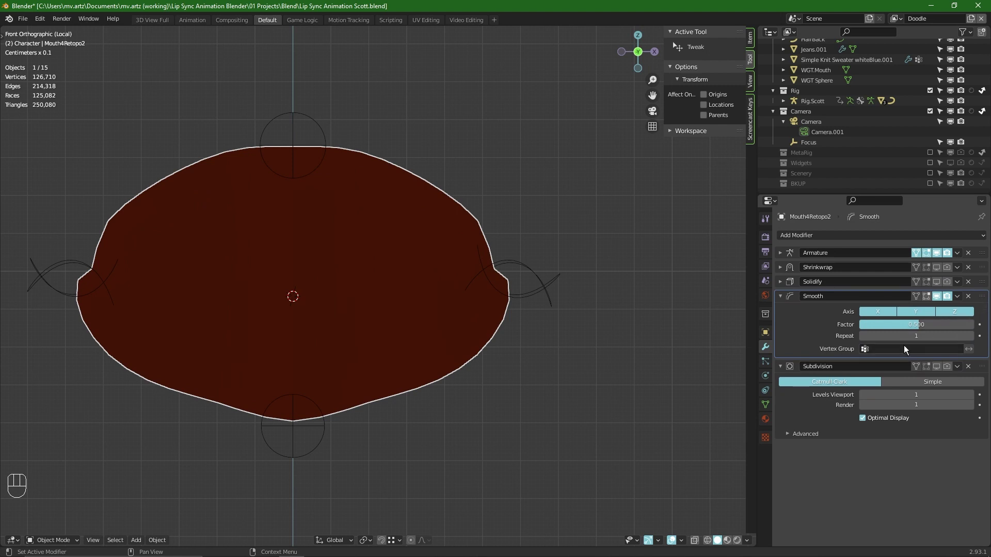
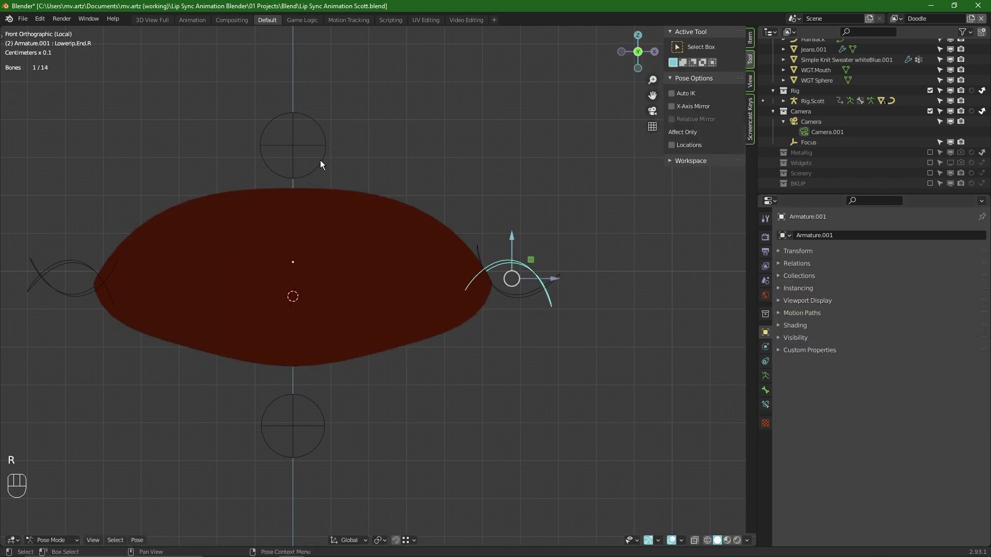
Step: Rotate UpperLip.End.R and LowerLip.End.R to curl the right lip corners into an O shape
click(314, 148)
key(g)
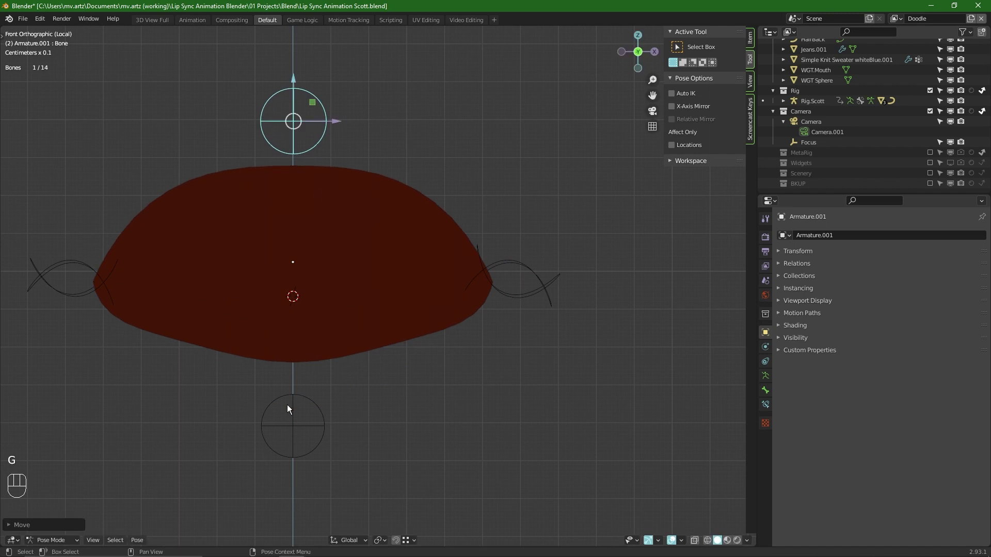
click(297, 393)
key(g)
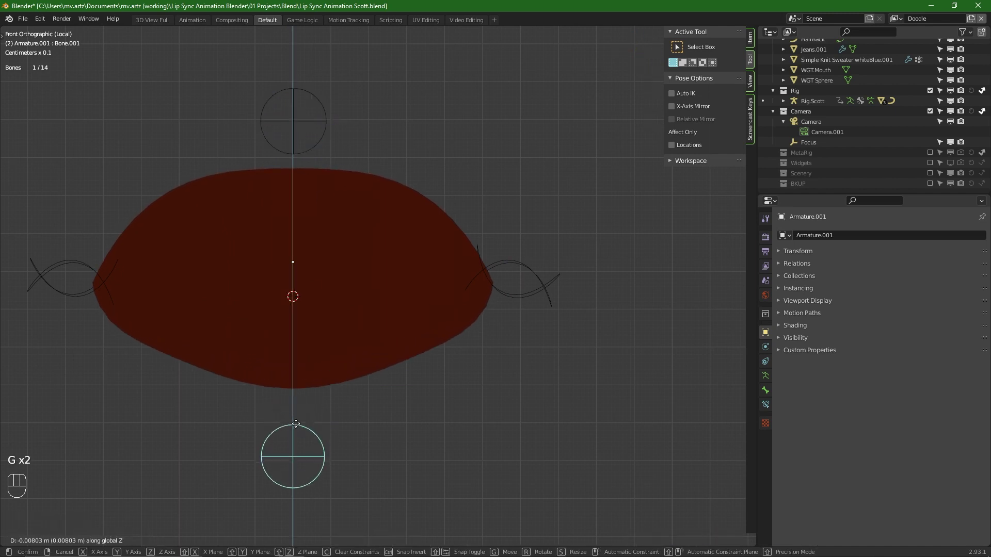
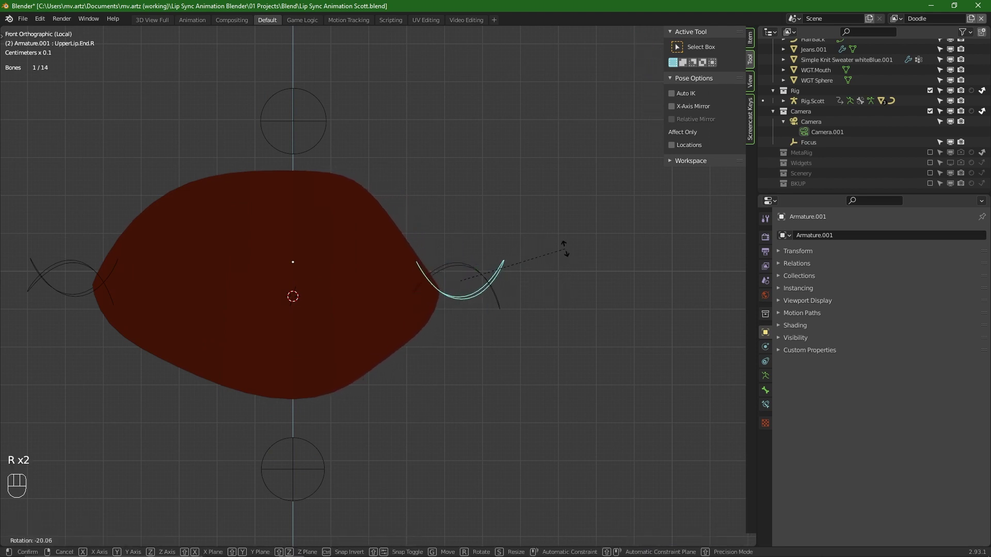
click(480, 279)
key(r)
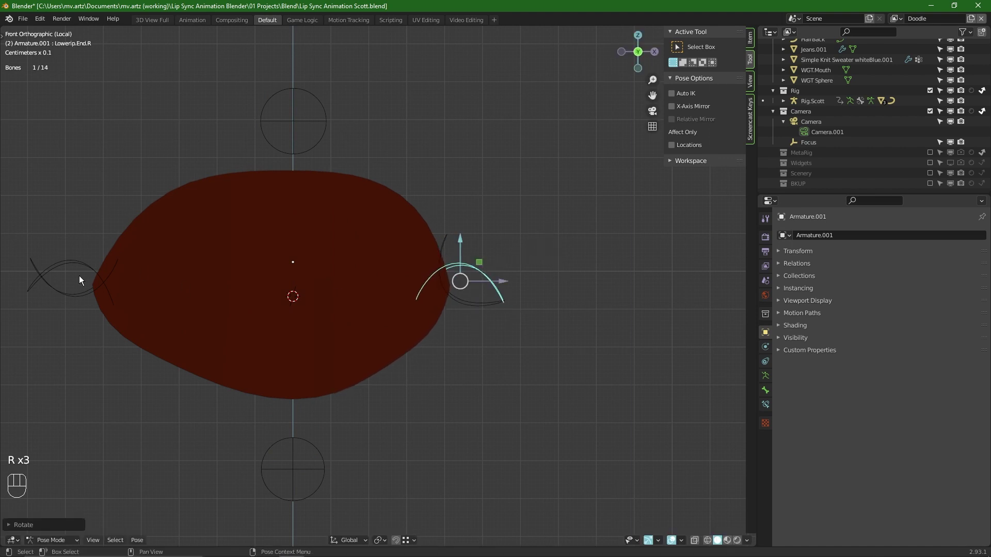
click(77, 269)
key(r)
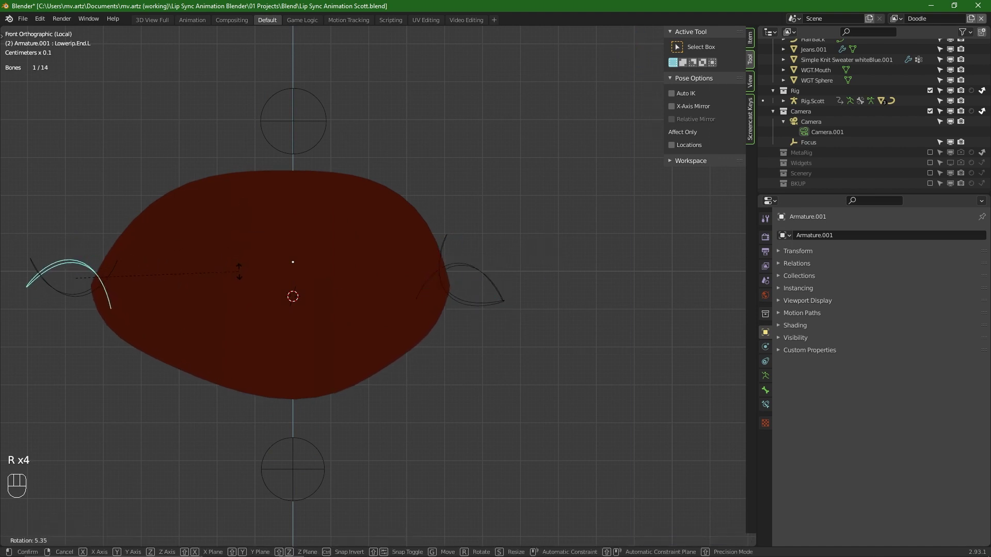
click(472, 272)
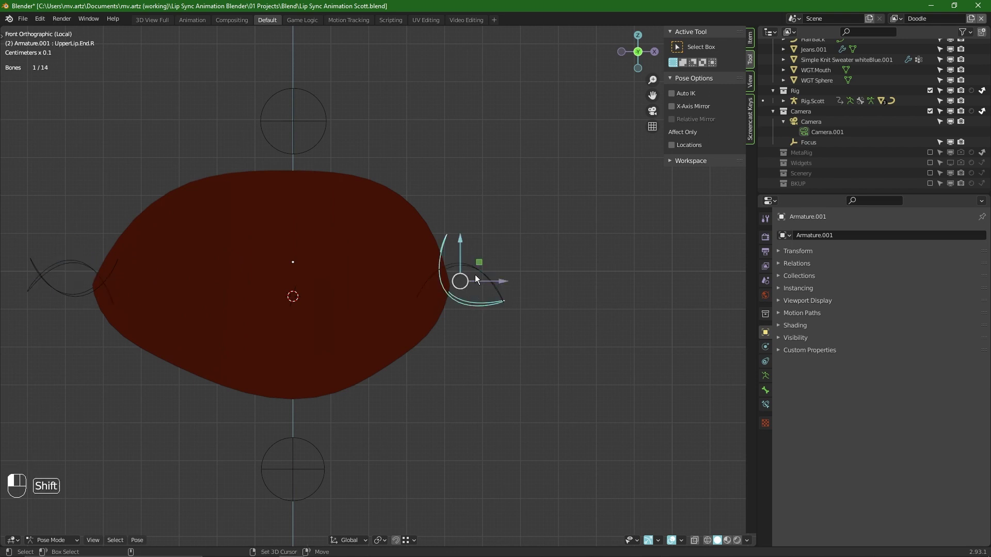
Step: Copy the right corners' pose and paste it flipped onto the left corners
key(ctrl+c)
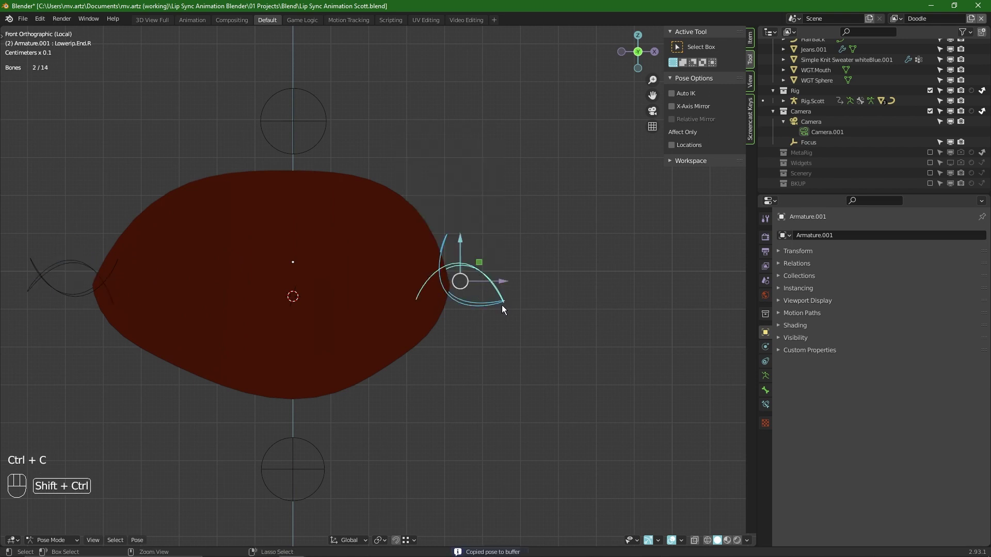
key(ctrl+shift+v)
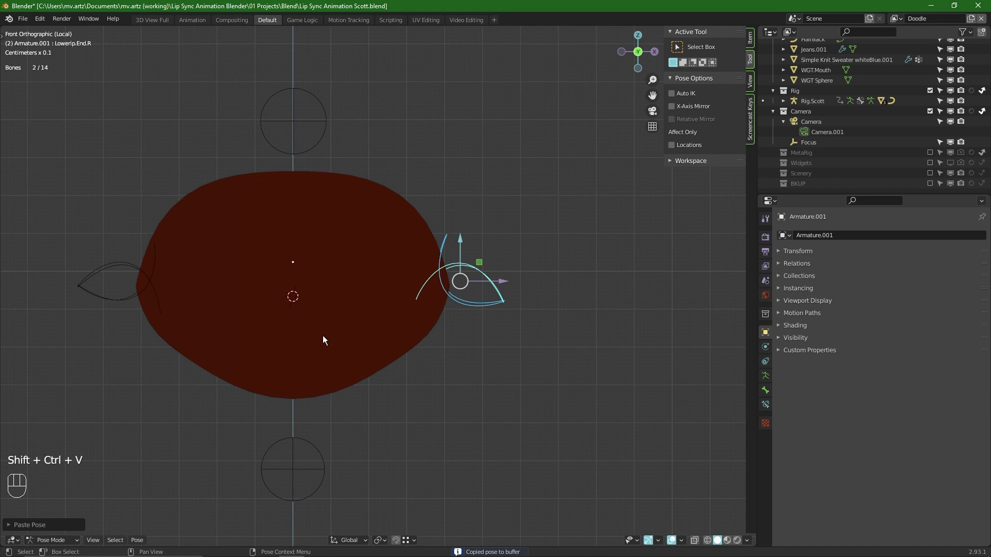
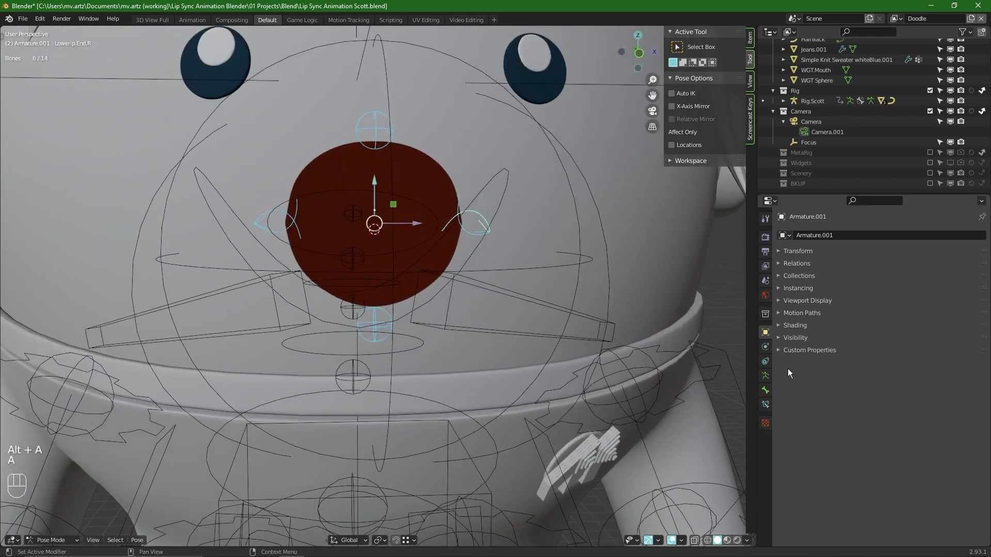
Step: Create a new pose library named Mouth Shapes and add the current mouth pose as O
click(769, 376)
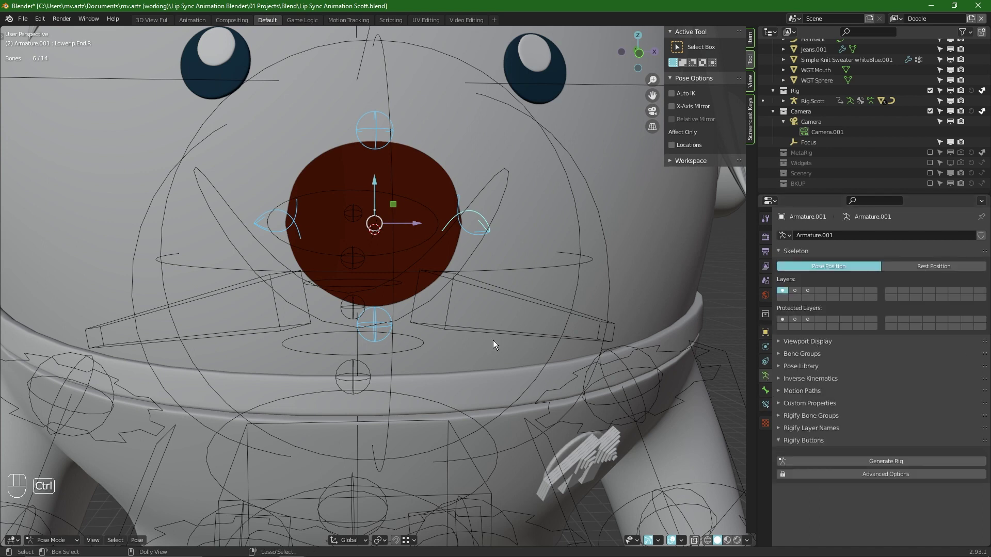
key(ctrl+s)
click(807, 368)
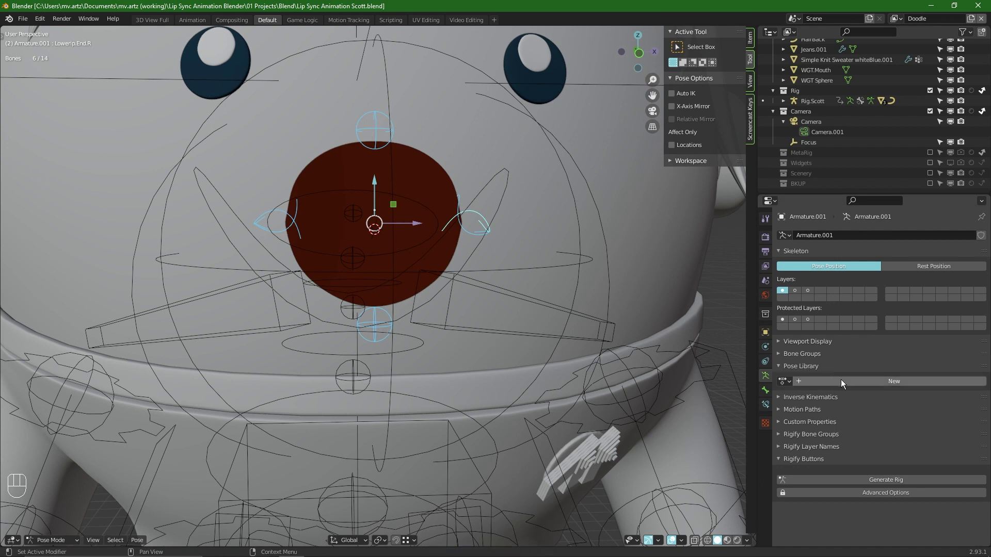
click(844, 383)
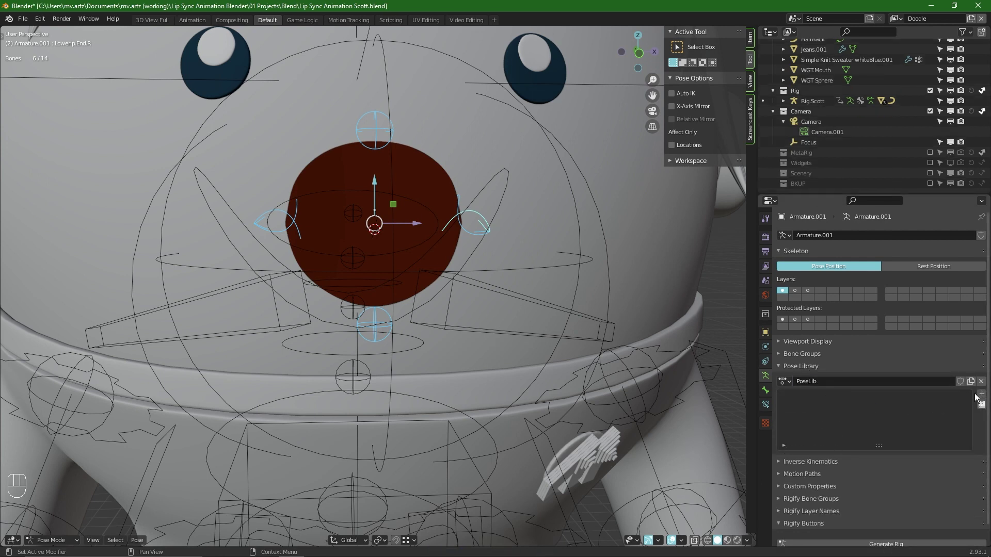
drag(983, 397, 926, 395)
click(799, 399)
drag(798, 399, 788, 392)
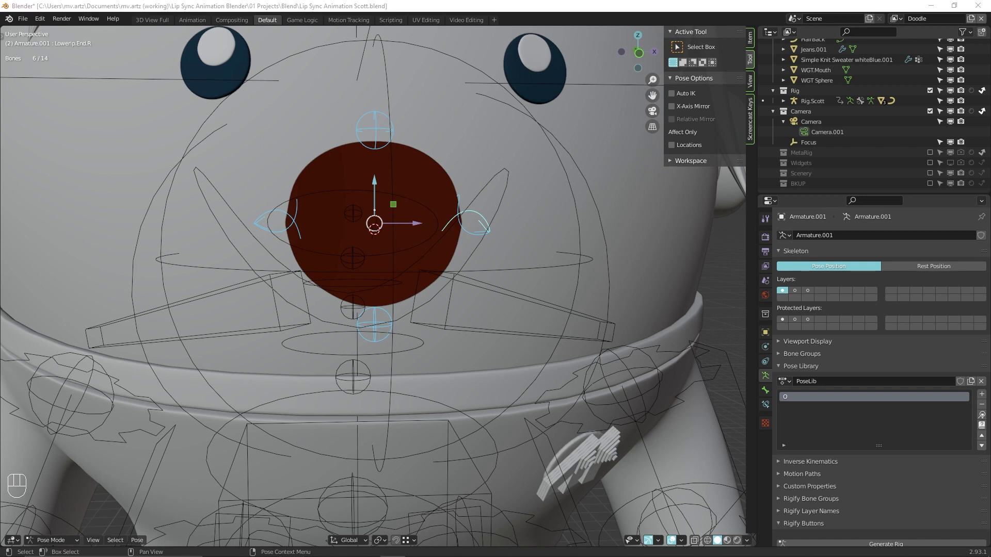
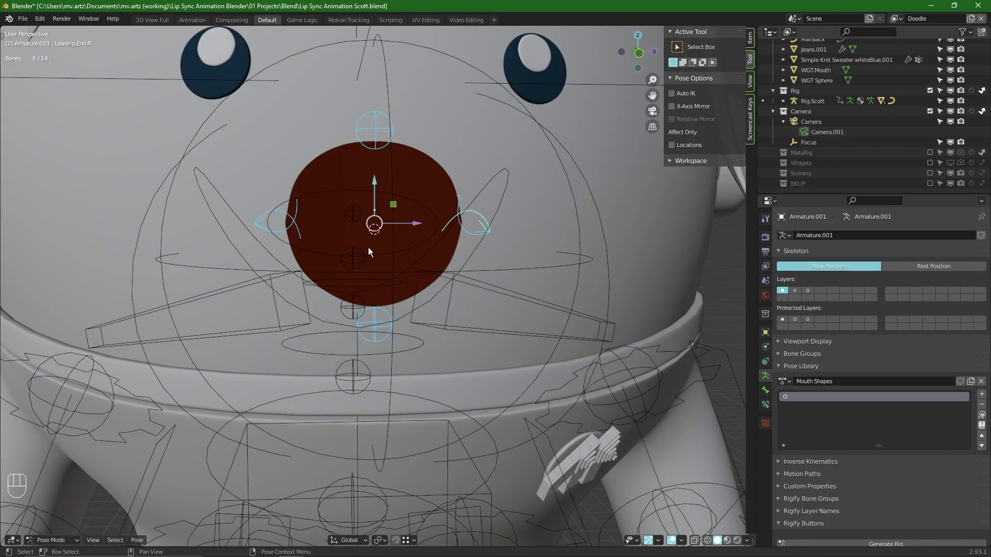
Step: Shrink the mouth into a small pucker and store it as pose U
key(alt+r)
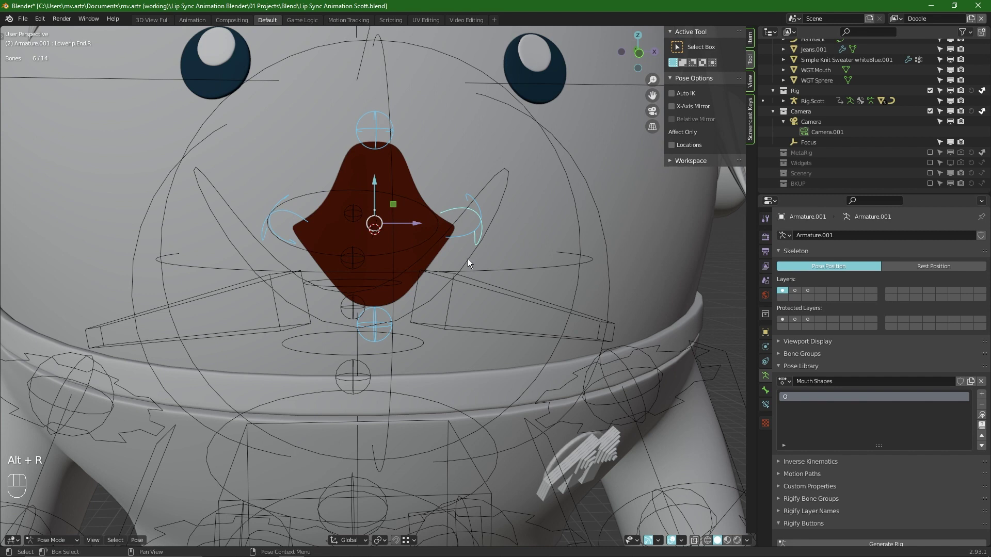
key(s)
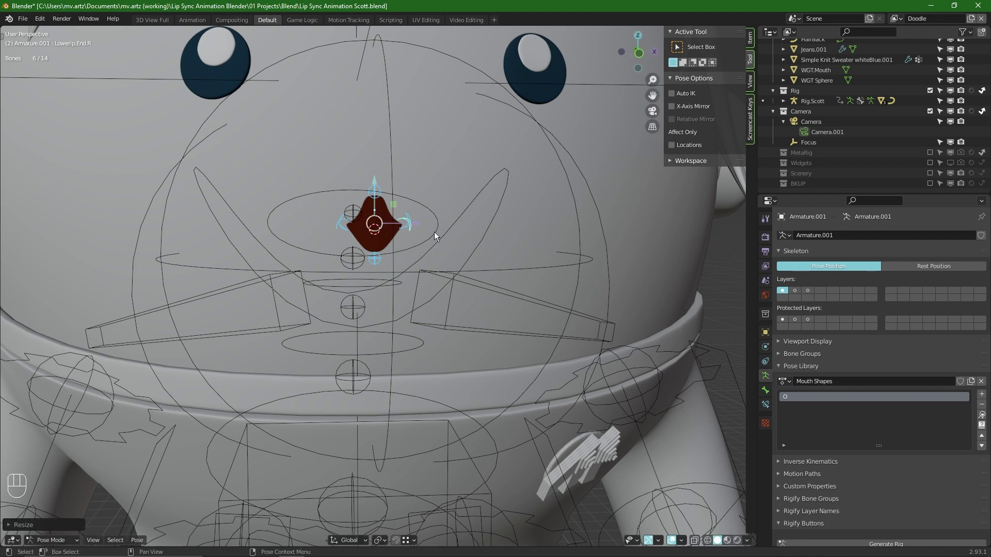
drag(983, 396, 923, 393)
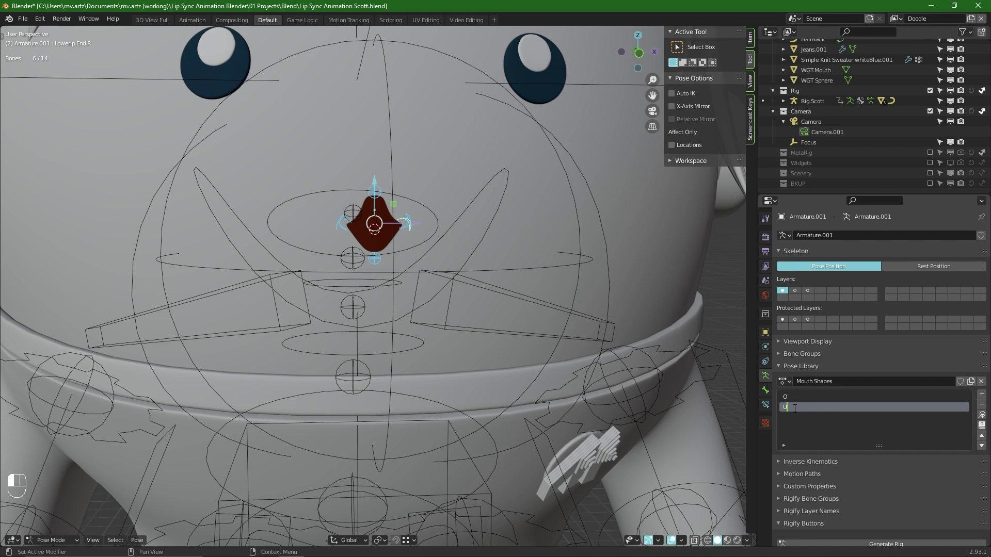
key(alt+r)
Step: Reset the mouth controls to rest, then apply the O pose from the library
key(a)
key(r)
key(alt+r)
key(alt+g)
key(alt+s)
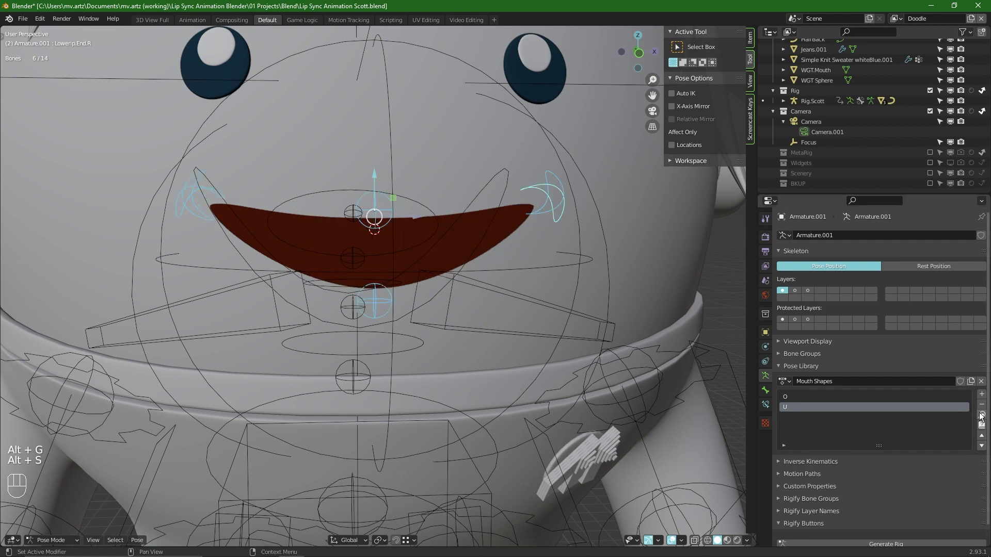
click(807, 398)
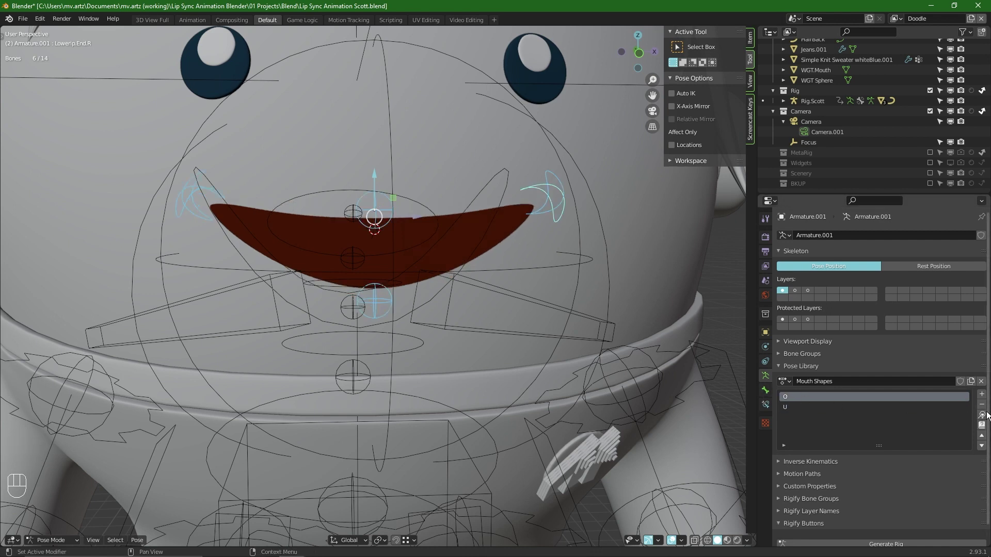
click(983, 416)
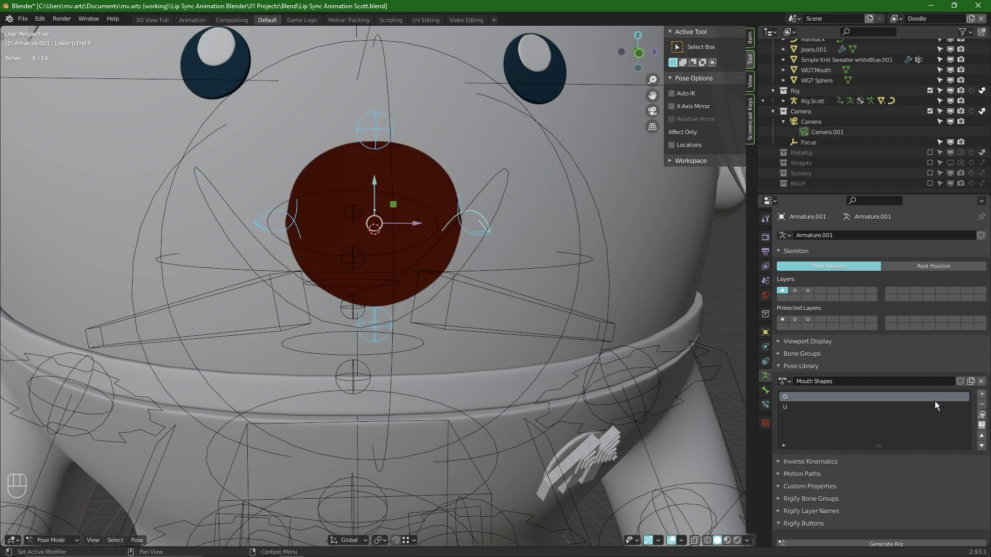
Step: Select the Mouth4Retopo2 mesh and clear the controllers' rotation and location transforms
click(931, 409)
drag(982, 416, 410, 276)
key(d)
key(d)
key(alt+r)
key(alt+g)
key(alt+r)
key(alt+g)
double_click(491, 256)
middle_click(494, 258)
middle_click(460, 250)
Step: Set the Smooth modifier's Repeat to 10 and insert a keyframe on it
key(alt+r)
key(alt+g)
key(alt+s)
key(shift+F12)
key(shift+Left)
key(Right)
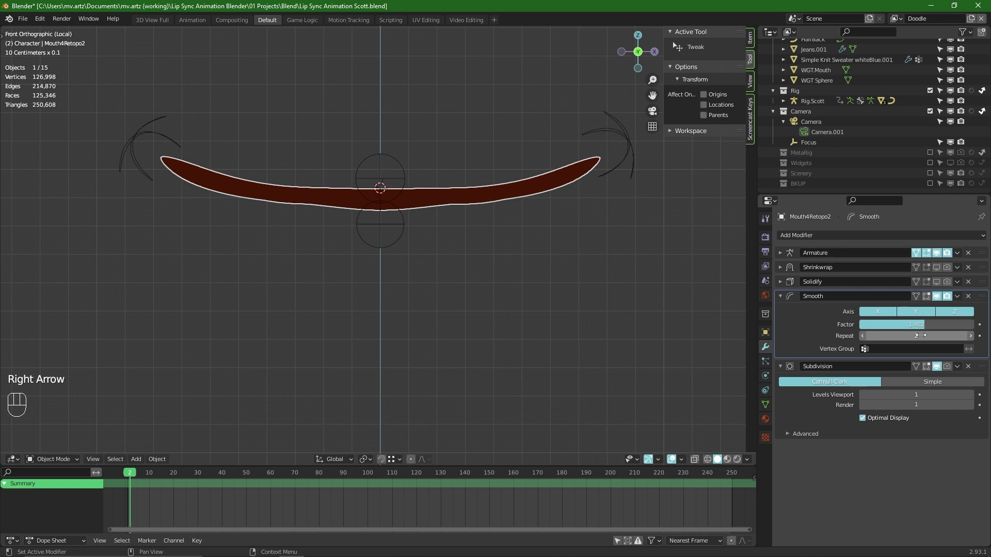
key(Left)
key(i)
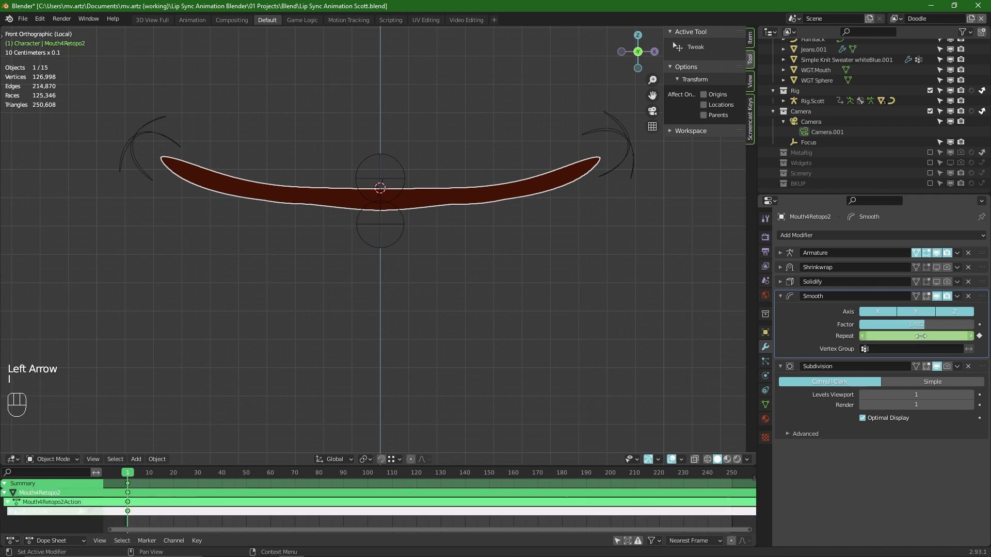
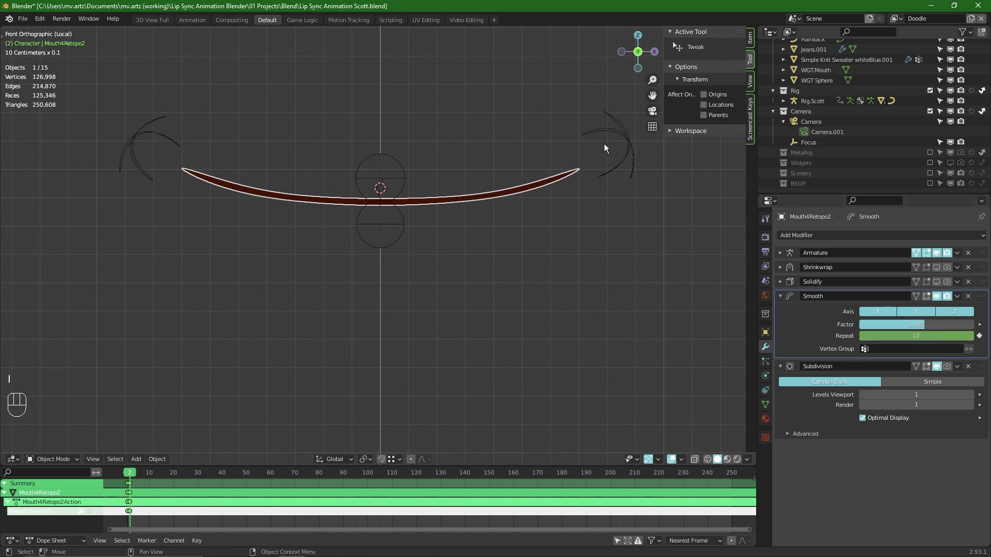
Step: Select the upper and lower lip end controllers and scale them to open the mouth into a wide crescent
click(627, 150)
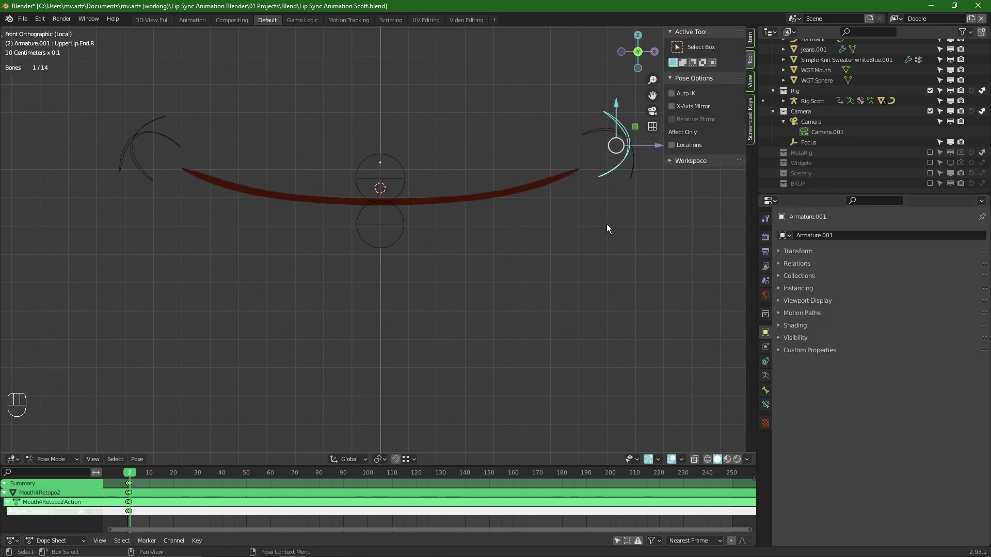
key(a)
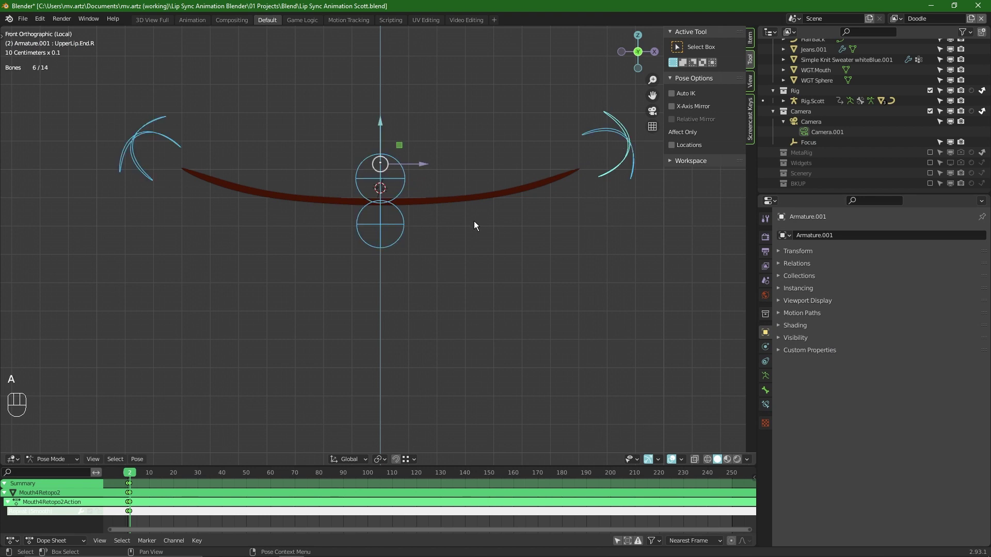
click(392, 164)
drag(384, 134, 487, 122)
click(609, 126)
key(s)
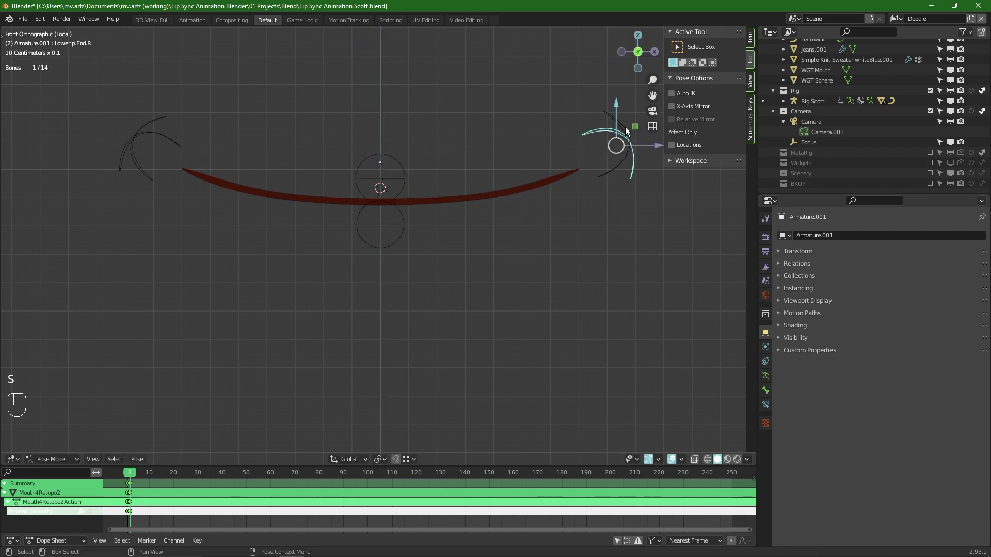
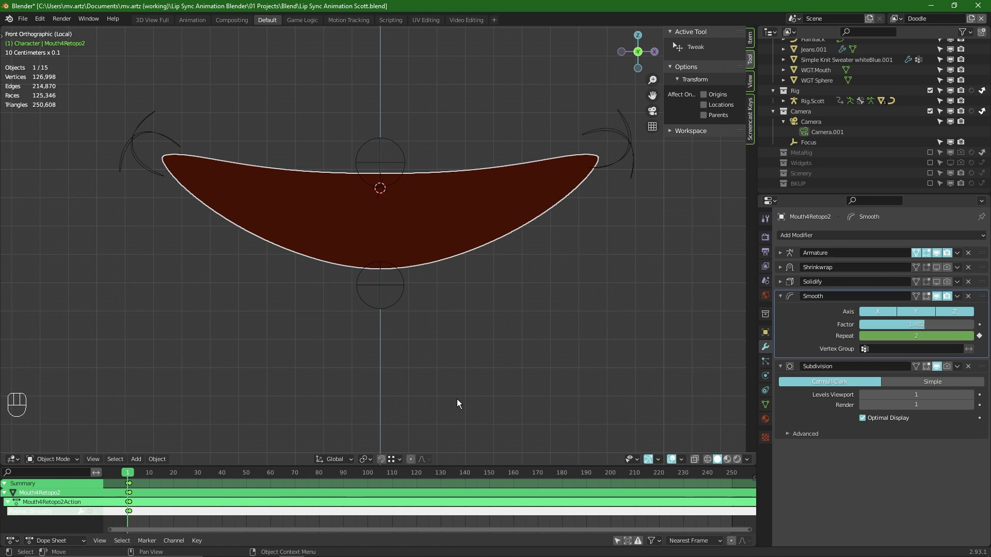
Step: Switch to perspective view and orbit around the character to frame the face closely
key(KP_Divide)
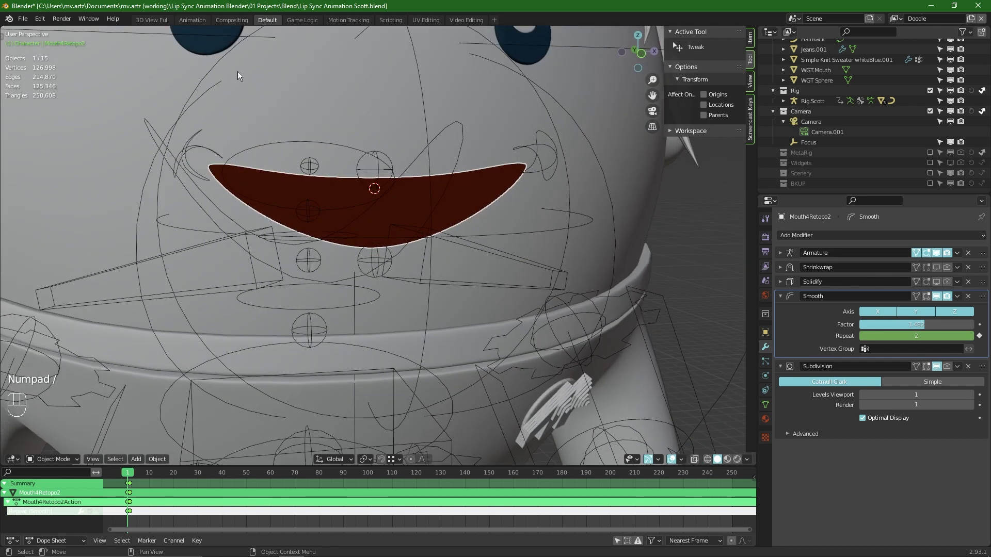
drag(407, 152, 412, 189)
drag(435, 197, 529, 202)
key(alt+KP_Divide)
double_click(530, 202)
middle_click(526, 200)
middle_click(523, 199)
drag(487, 209, 448, 210)
middle_click(448, 209)
click(439, 208)
middle_click(409, 195)
double_click(406, 193)
middle_click(403, 191)
middle_click(414, 197)
click(429, 205)
middle_click(435, 208)
click(439, 209)
drag(447, 206, 458, 210)
click(458, 210)
middle_click(450, 208)
click(430, 206)
middle_click(397, 194)
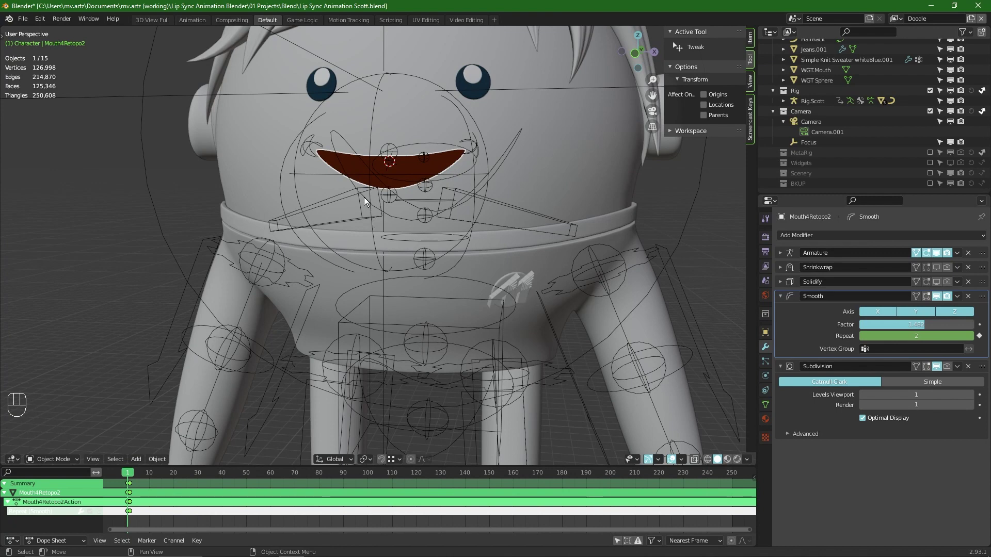
drag(401, 185, 460, 196)
click(460, 196)
middle_click(446, 191)
click(434, 185)
drag(415, 178, 398, 182)
Step: Select the mouth controller bones together, then add the FaceCTRL bone last to the selection
click(398, 182)
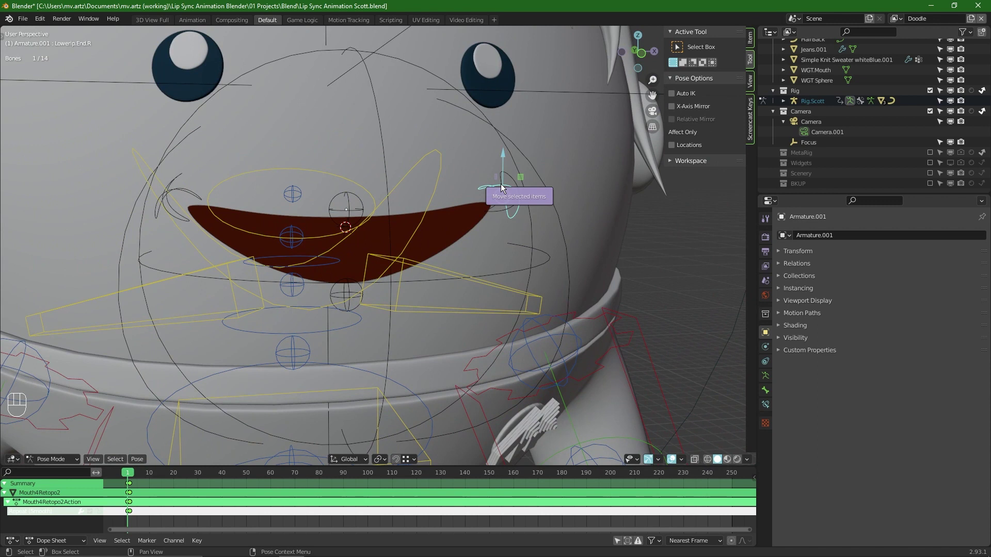
key(g)
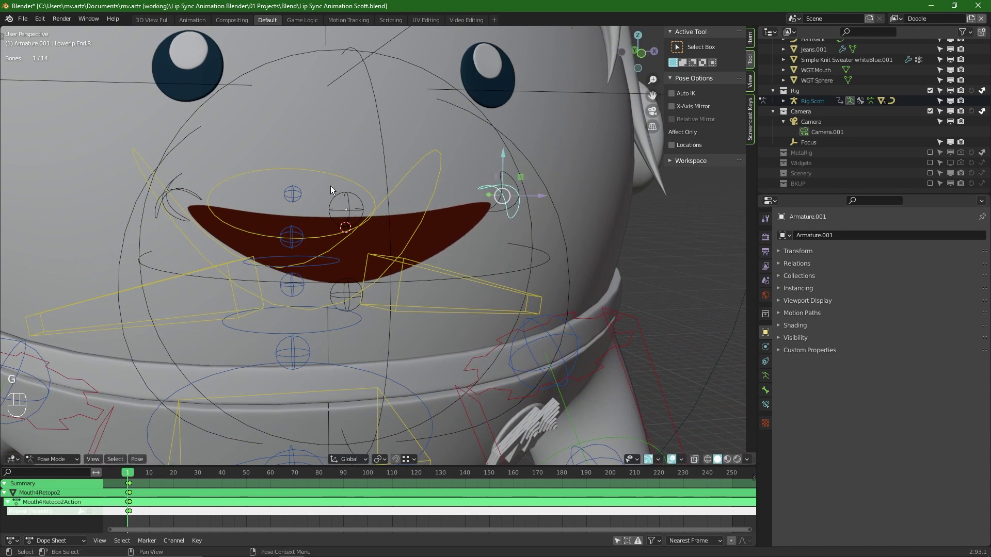
drag(354, 198, 363, 305)
click(351, 287)
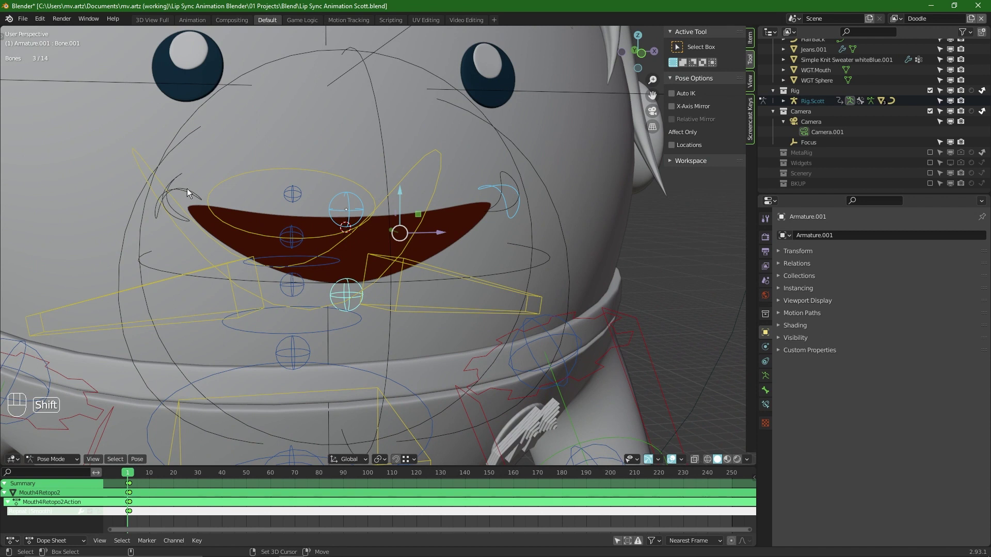
click(187, 190)
middle_click(183, 190)
key(g)
drag(405, 167, 452, 168)
middle_click(495, 183)
click(511, 190)
middle_click(513, 190)
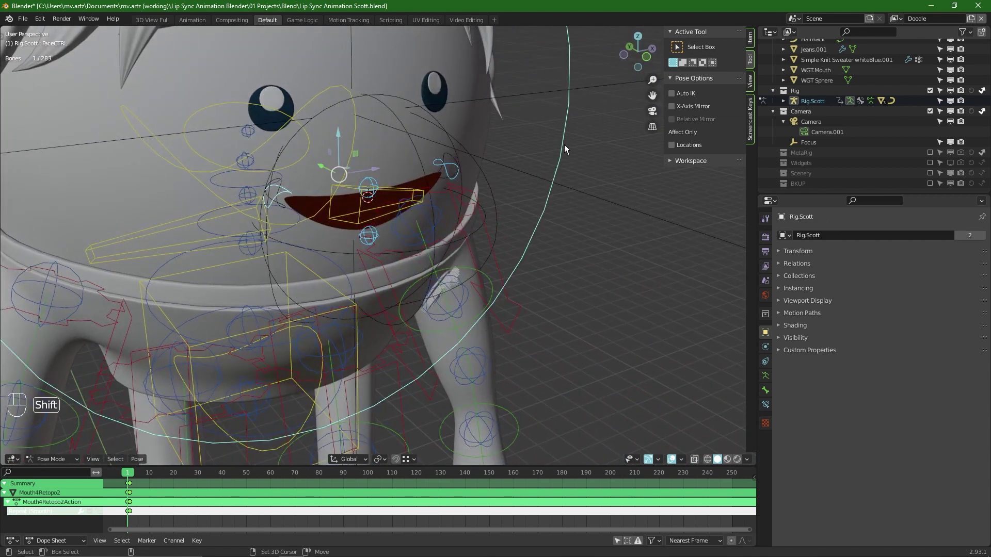
Step: Parent the mouth controllers to the FaceCTRL bone, then move FaceCTRL to confirm the mouth follows
key(ctrl+p)
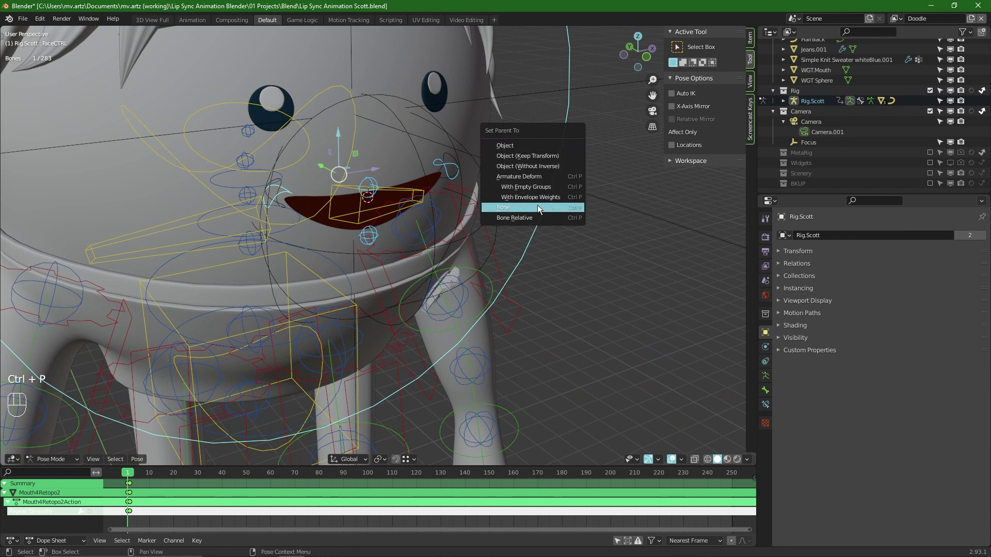
key(alt+a)
click(554, 182)
key(r)
key(r)
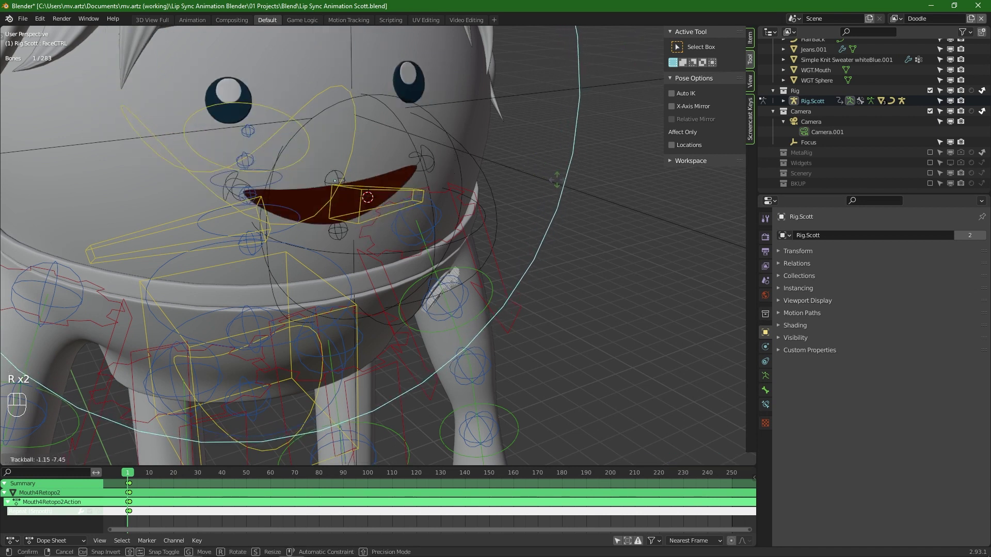
drag(477, 171, 482, 199)
drag(476, 224, 474, 278)
drag(439, 267, 511, 247)
key(r)
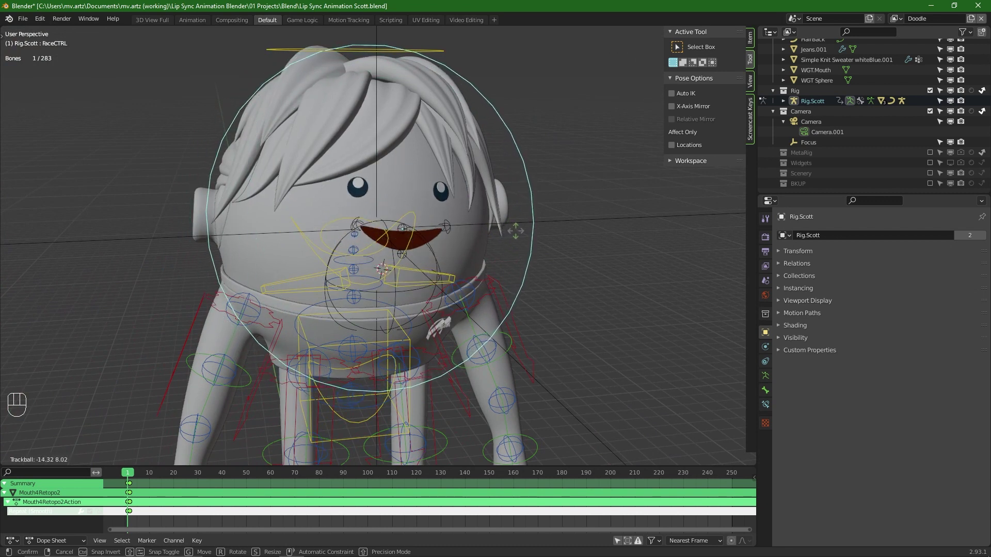
Step: Re-enable the Mouth4Retopo2 modifier display so the mouth shows filled, and save the project
click(448, 225)
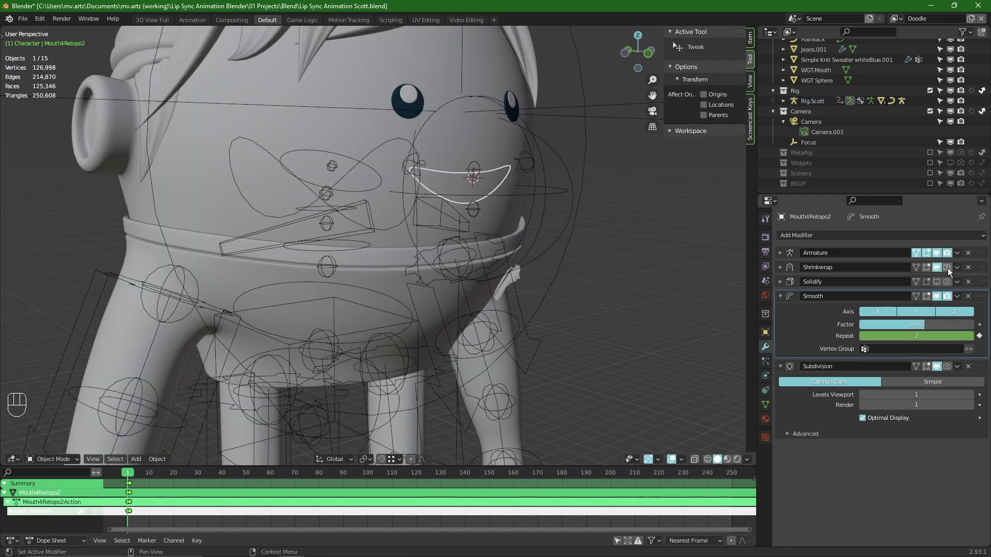
click(950, 271)
click(947, 284)
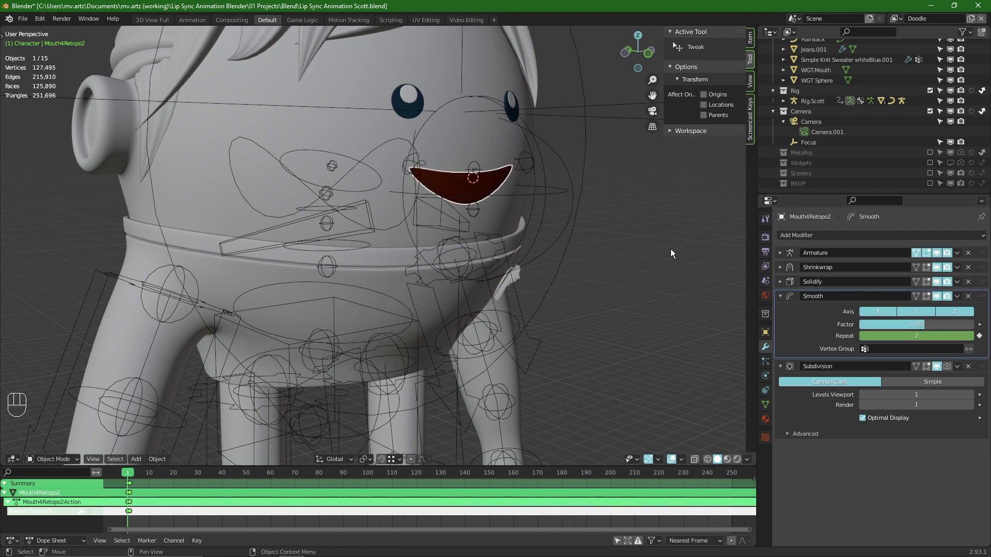
drag(556, 180, 584, 198)
drag(583, 197, 527, 182)
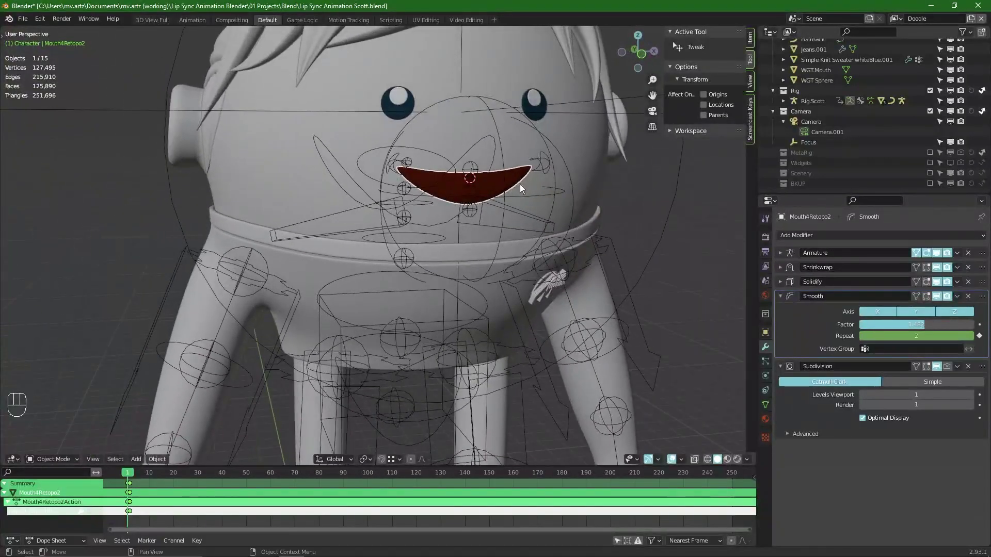
key(Right)
key(Left)
key(Right)
key(Left)
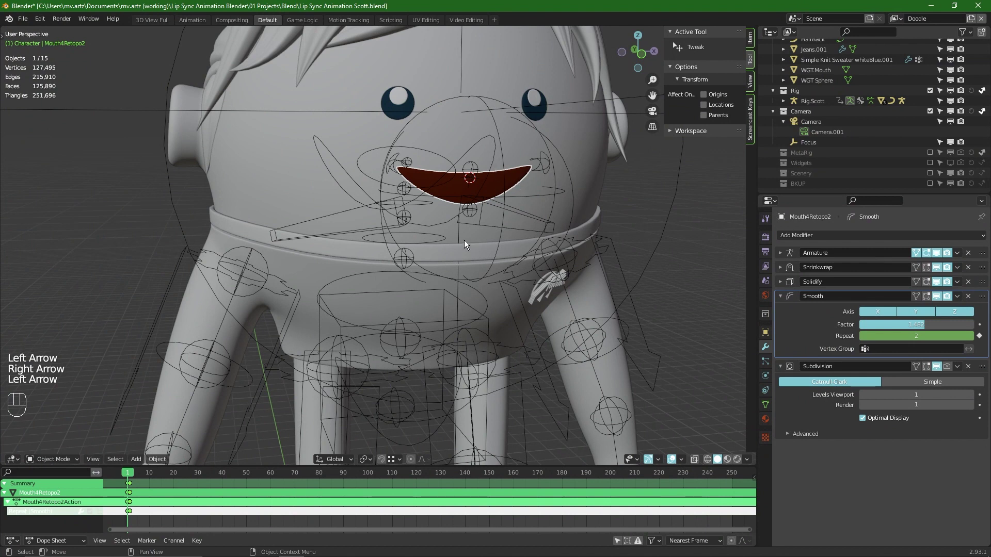
key(ctrl+s)
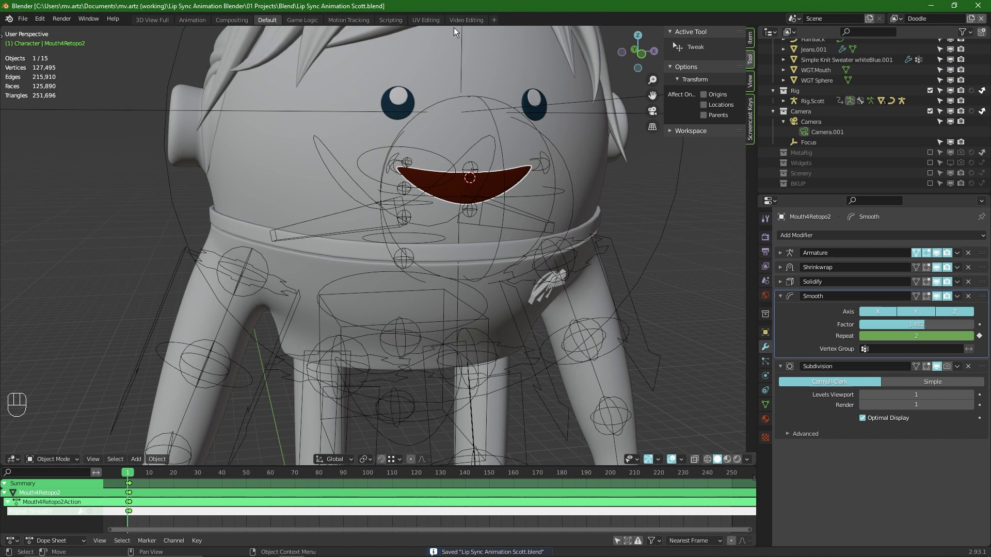
Step: Orbit around the head to check the mouth from several angles and save again
drag(544, 203, 471, 265)
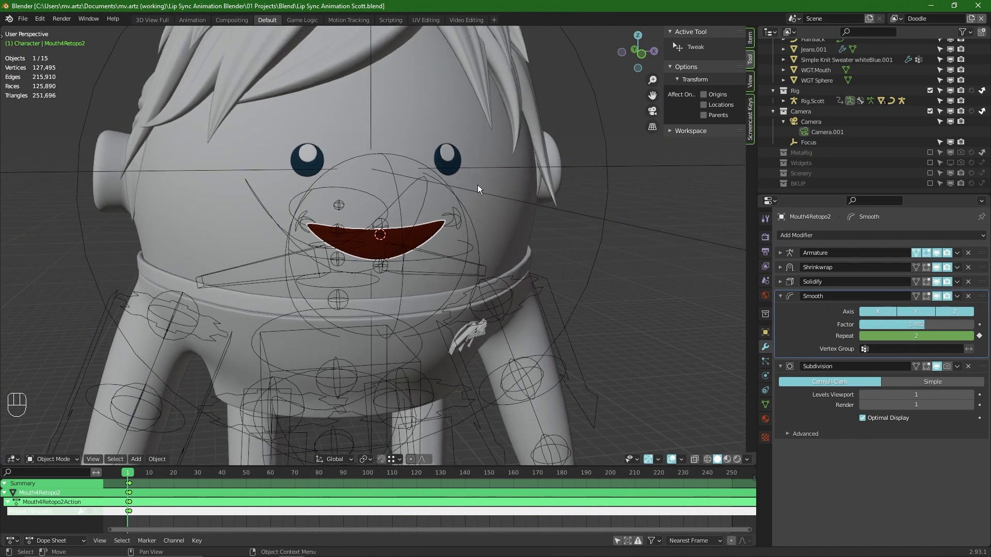
drag(479, 188, 510, 214)
drag(529, 188, 523, 176)
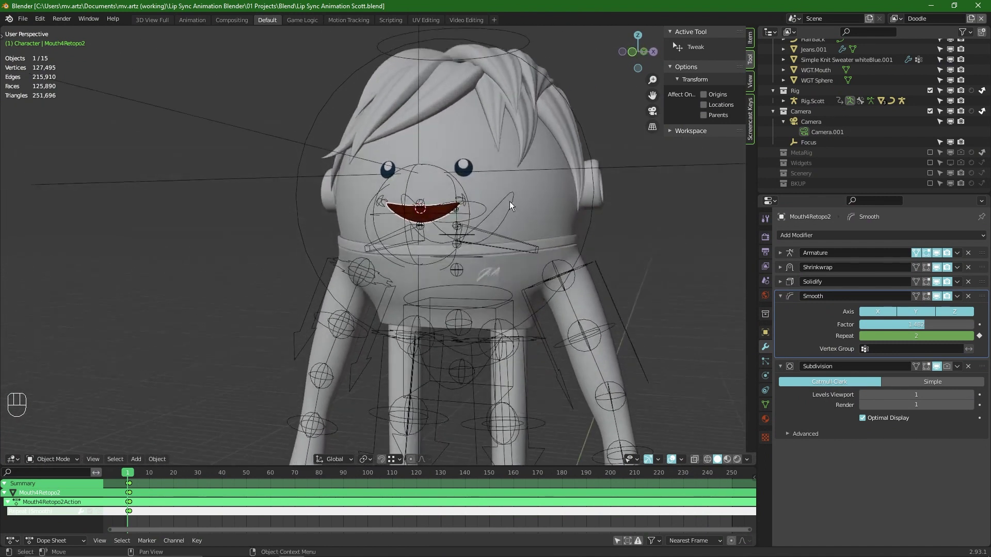
drag(466, 206, 456, 187)
drag(483, 205, 496, 203)
drag(784, 293, 430, 243)
key(ctrl+s)
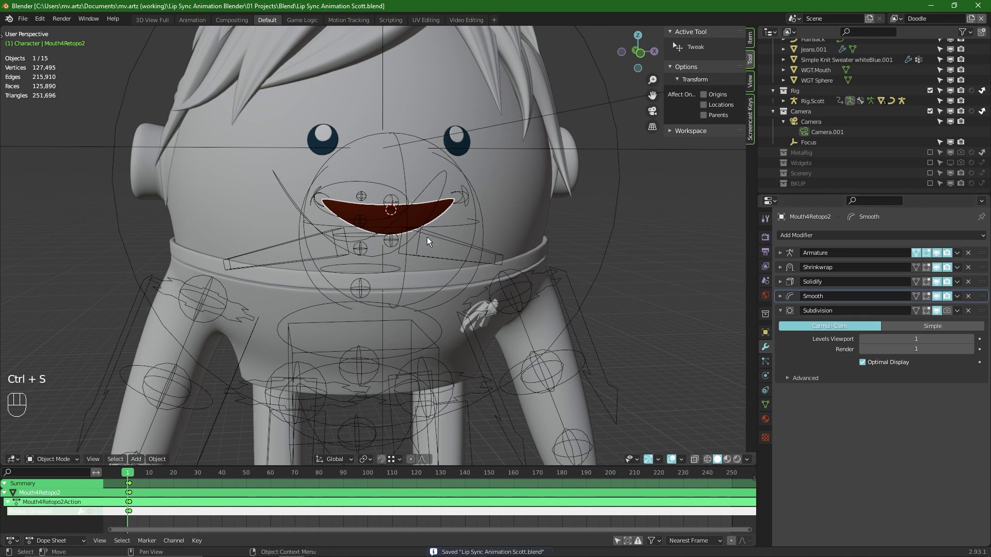